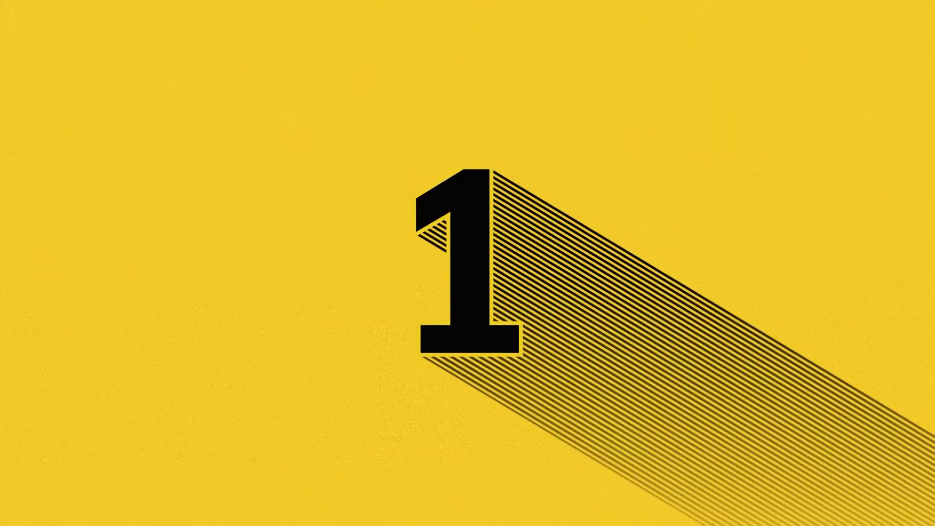
Step: Select the default word Text in the new text spline so it can be replaced
left_click_drag(363, 44, 714, 47)
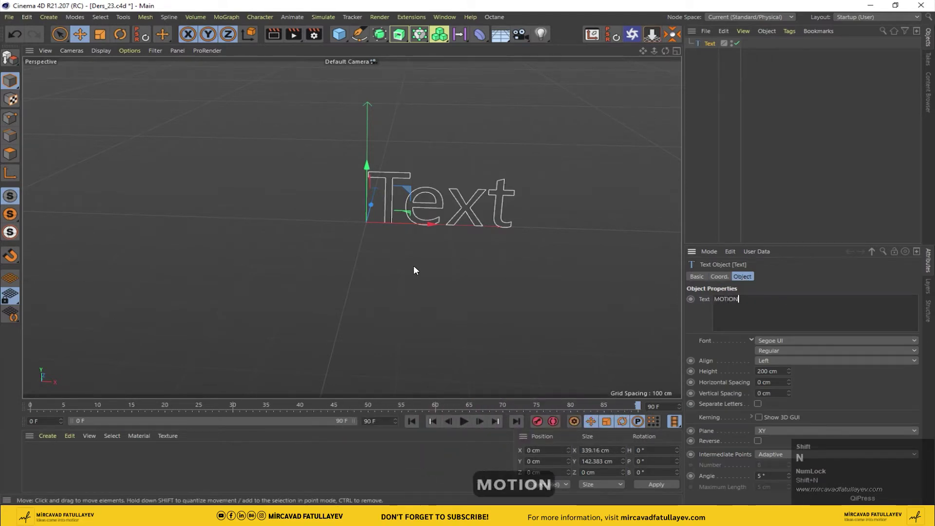
Step: Drag across from the viewport to the Text field to enter MOTION for the centred text
left_click_drag(841, 279, 343, 38)
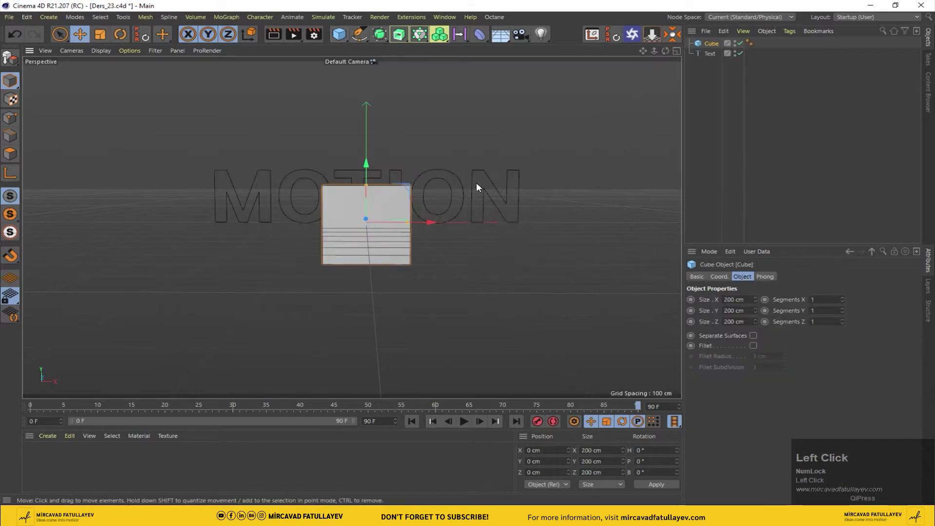
Step: Resize the cube into an 800 × 200 × 100 cm slab using the top and four-view layouts
middle_click(436, 226)
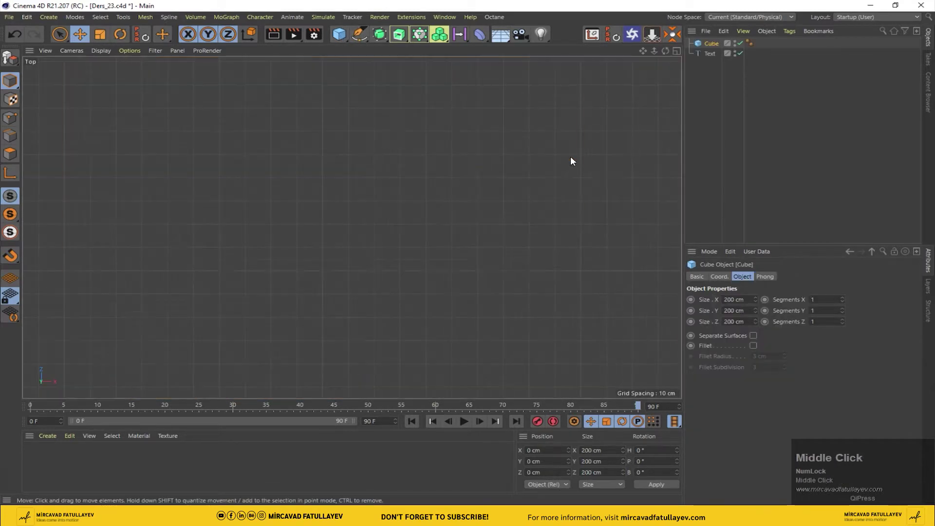
scroll("down", 3)
left_click(494, 136)
middle_click(517, 181)
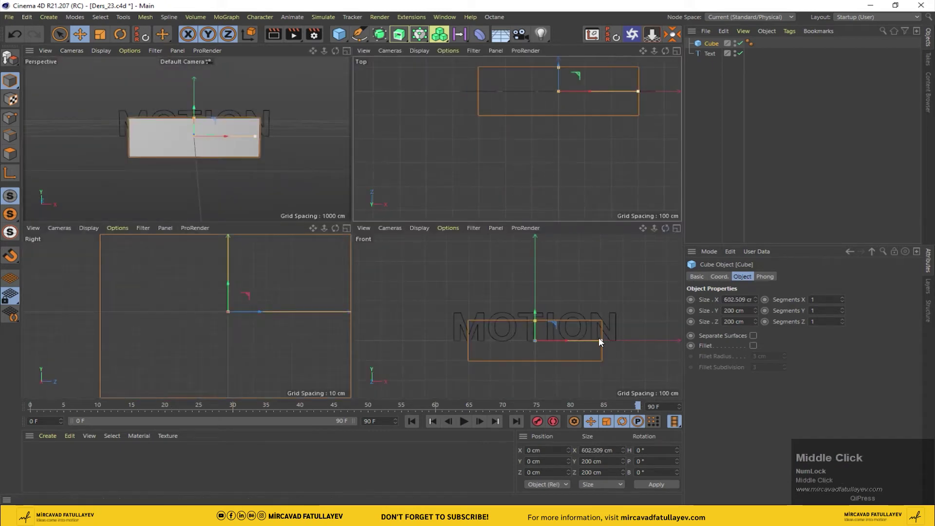
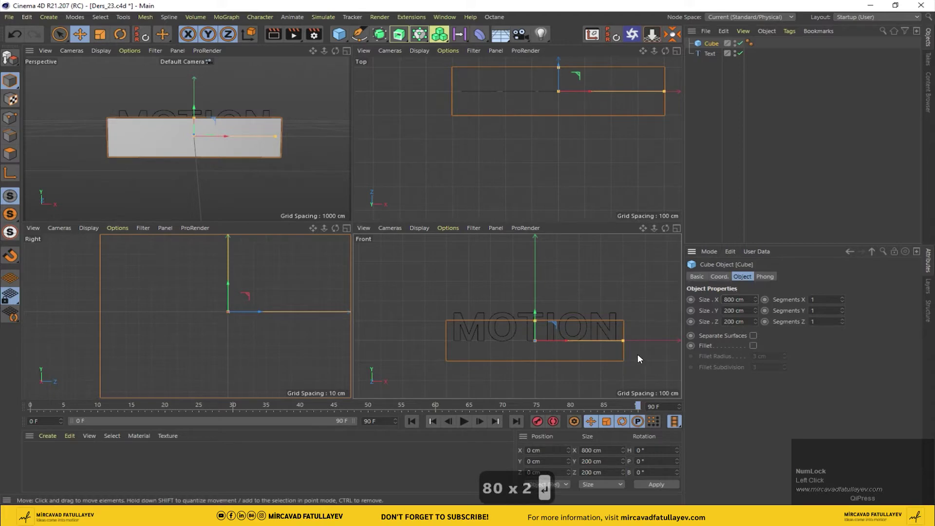
scroll("up", 3)
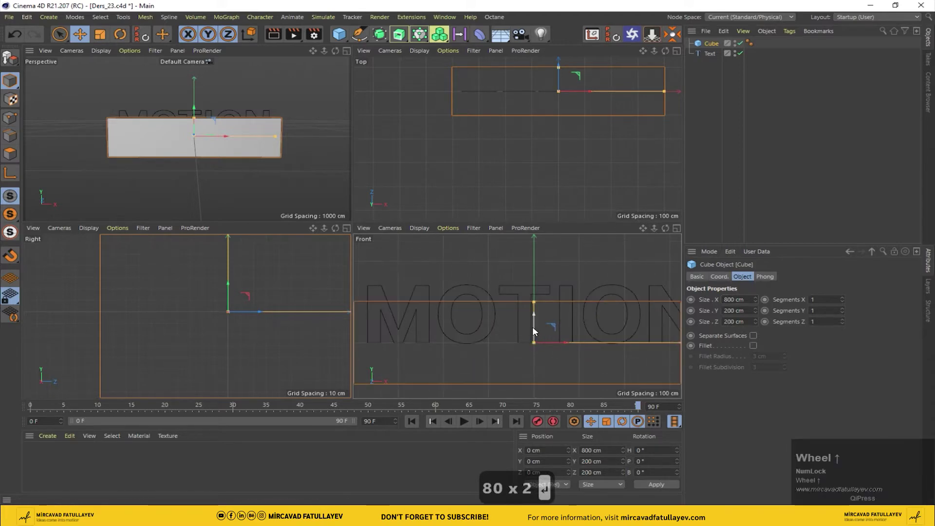
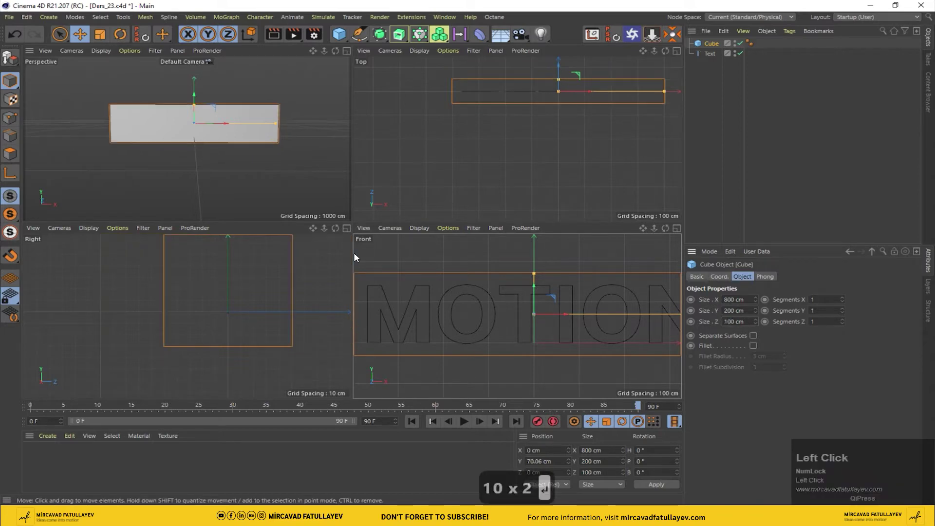
left_click(242, 141)
middle_click(241, 141)
Step: Place the MOTION text inside a new Extrude object
left_click_drag(713, 57, 544, 141)
Step: Sink the extruded bold MOTION letters into the slab's front face and orbit to view it at an angle
middle_click(544, 140)
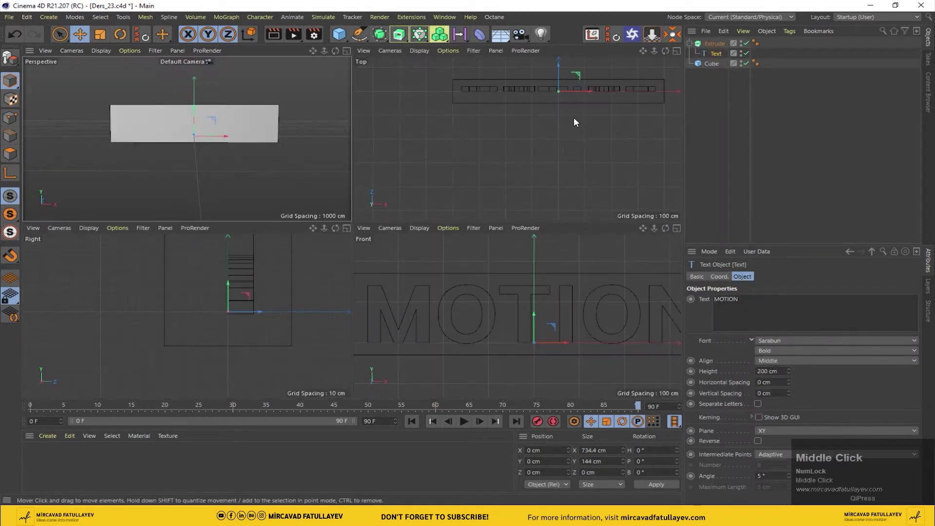
left_click_drag(563, 70, 151, 323)
scroll("up", 3)
left_click_drag(148, 309, 270, 149)
middle_click(270, 149)
left_click_drag(673, 52, 525, 39)
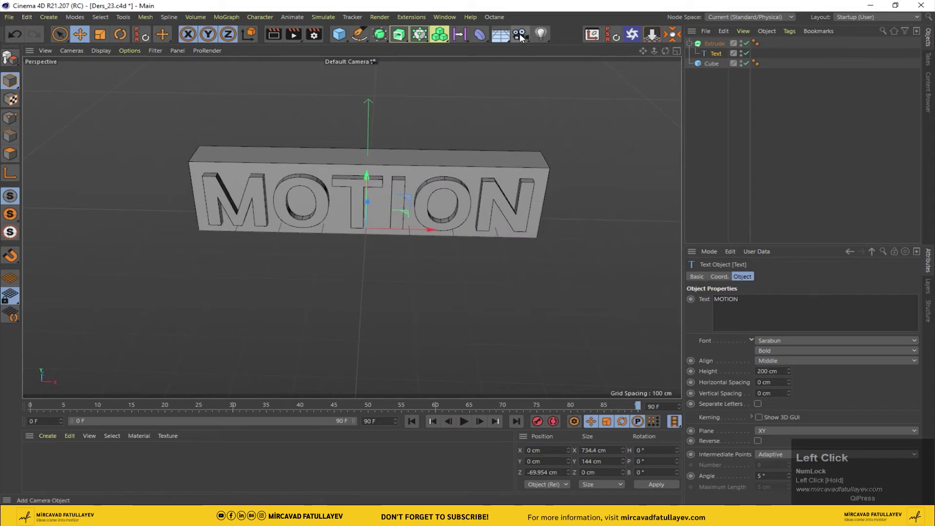
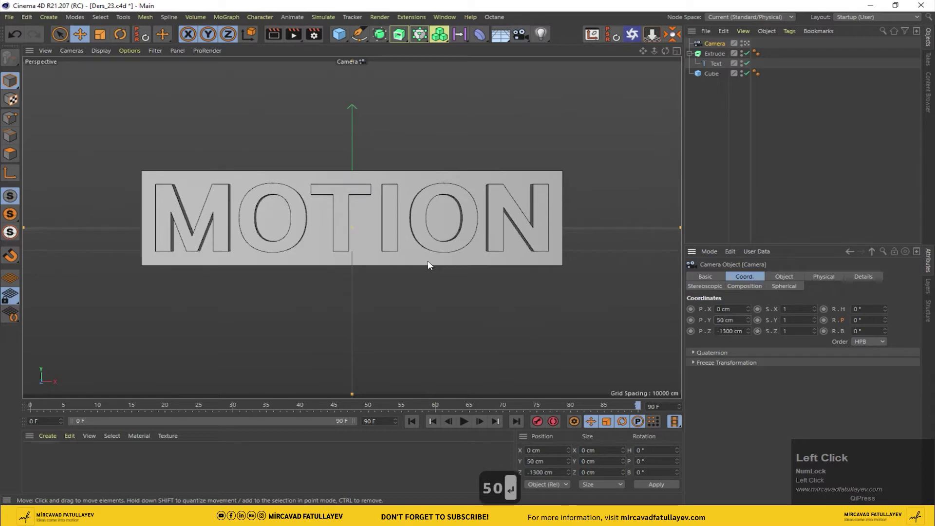
Step: Bring up the camera's tag options to add a Protection rigging tag
right_click(720, 48)
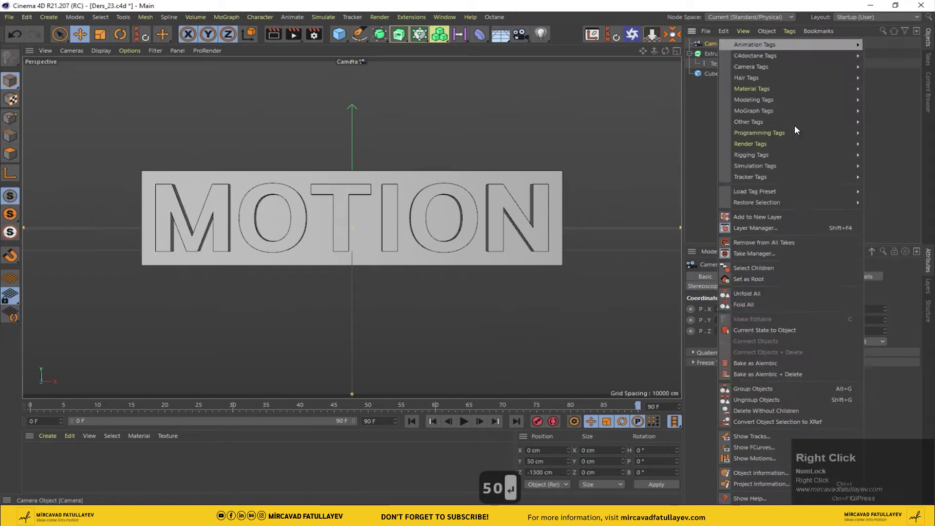
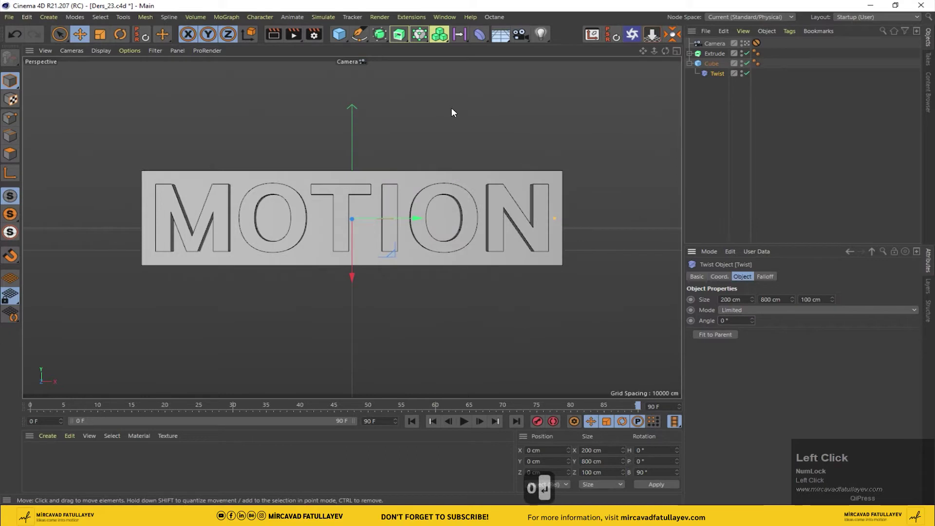
Step: Group the objects under a null, keyframe the Twist angle 0°–180°–0° over frames 0–90, and rewind after playback
left_click(716, 78)
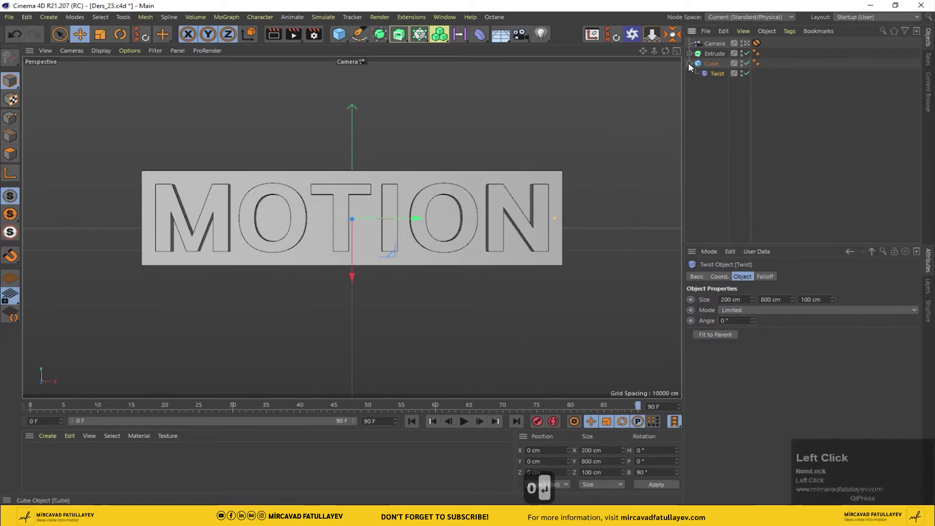
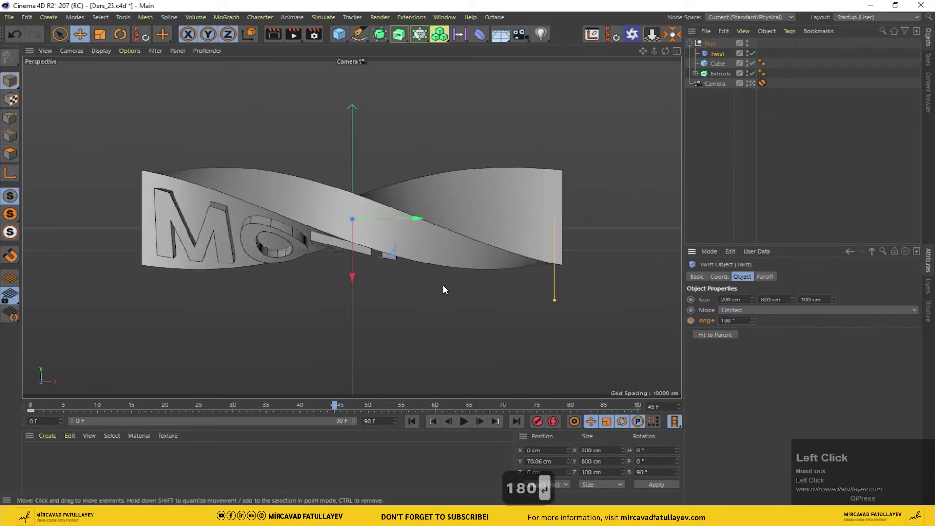
left_click(698, 322)
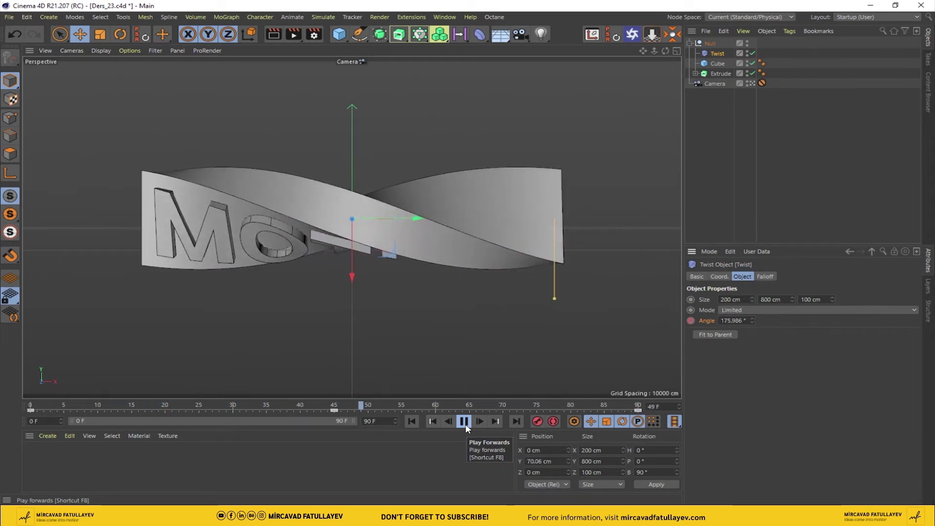
left_click_drag(469, 428, 722, 72)
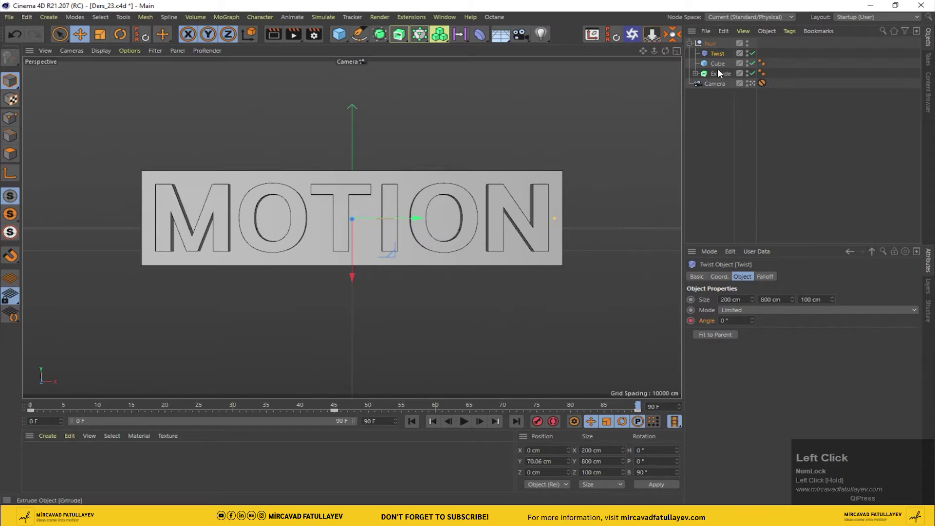
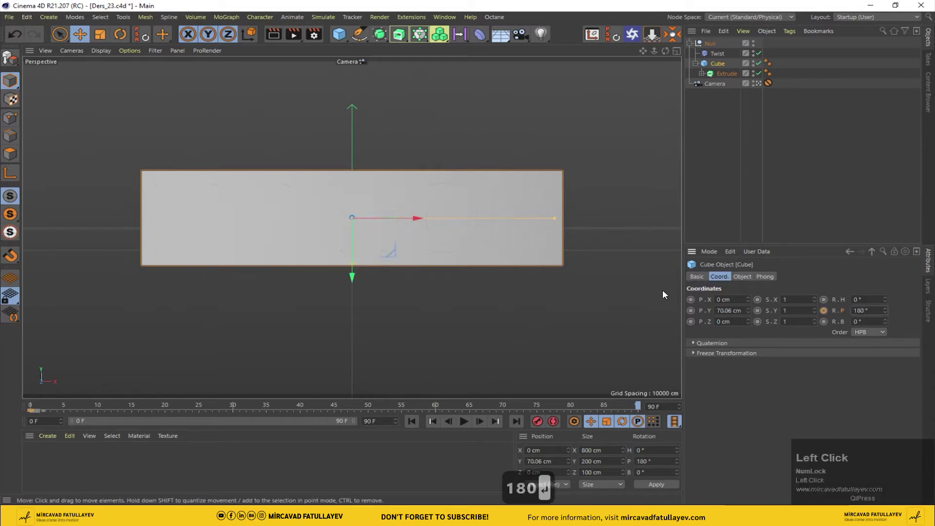
Step: Key the cube's 180° pitch rotation at the clip end and return the timeline to the first frame
left_click(830, 315)
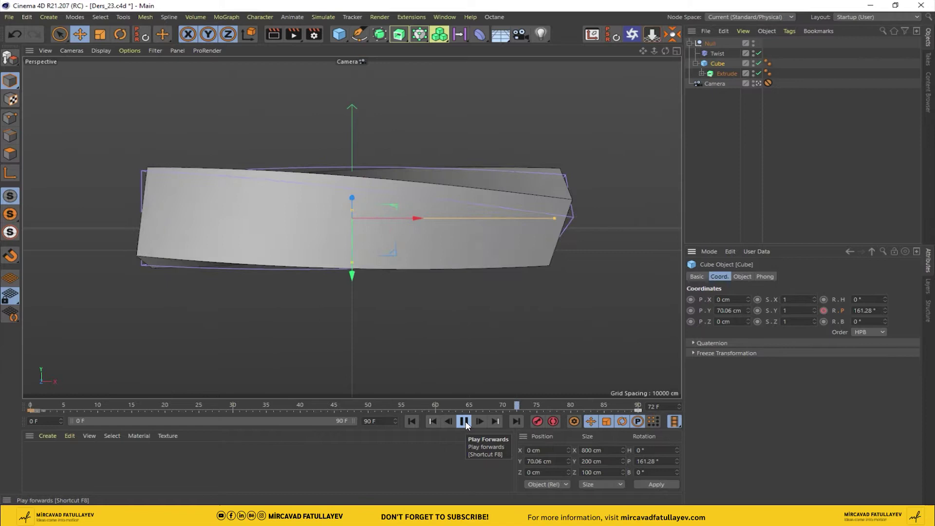
left_click_drag(469, 426, 726, 77)
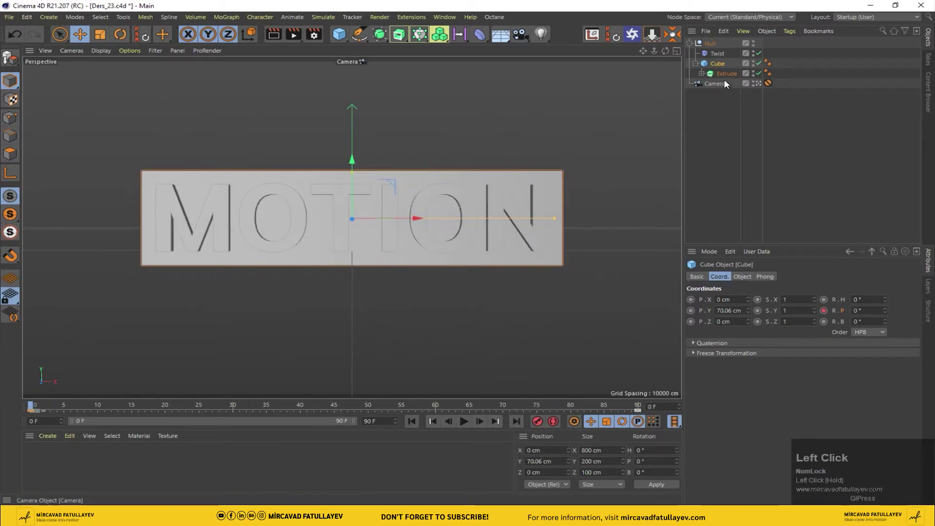
Step: Duplicate the Extrude text and move the copy across the slab's depth in top view
left_click(725, 76)
middle_click(447, 178)
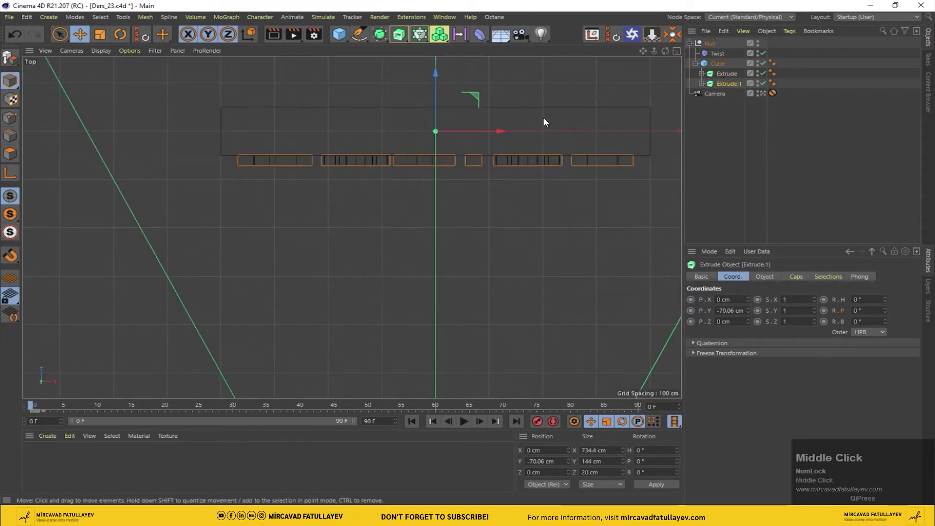
left_click_drag(440, 86, 425, 121)
scroll("up", 3)
left_click(644, 52)
scroll("up", 3)
scroll("down", 3)
left_click(426, 70)
scroll("up", 3)
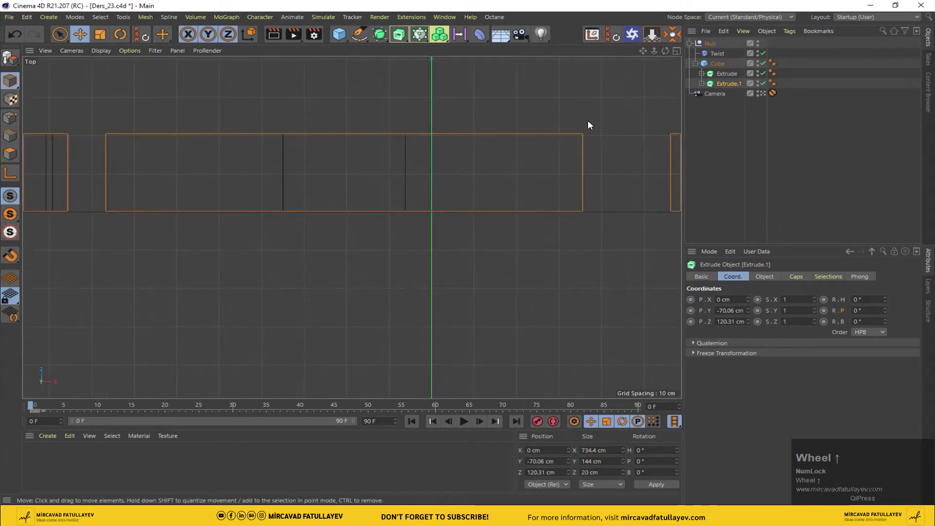
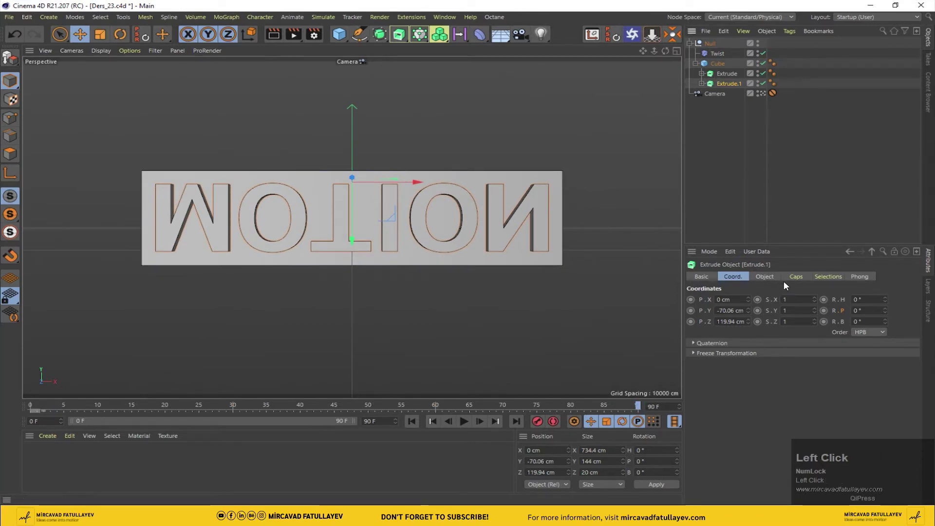
Step: Pitch the copied text 180° so it reads correctly on the back face
left_click_drag(594, 39, 492, 296)
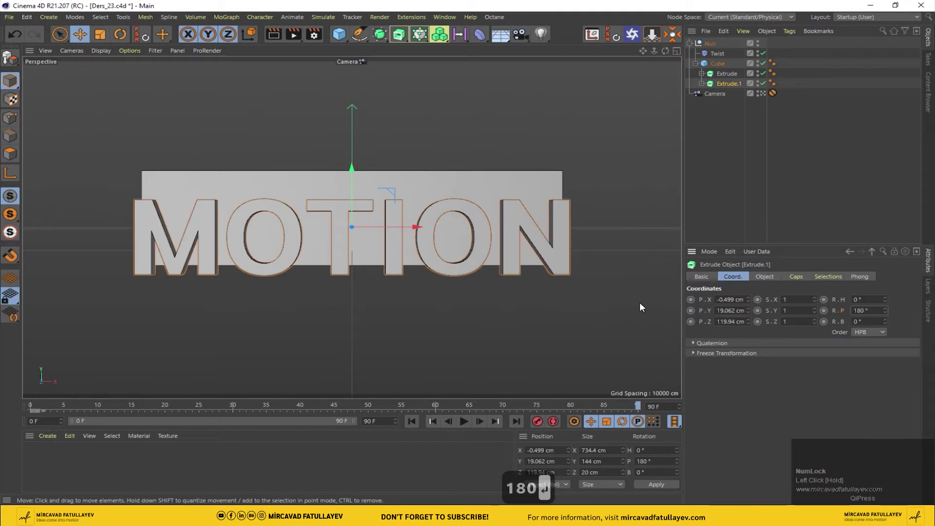
Step: Move Extrude.1 to about 0 cm depth and -21.45 cm height so it sits flush with the slab's back face
middle_click(492, 296)
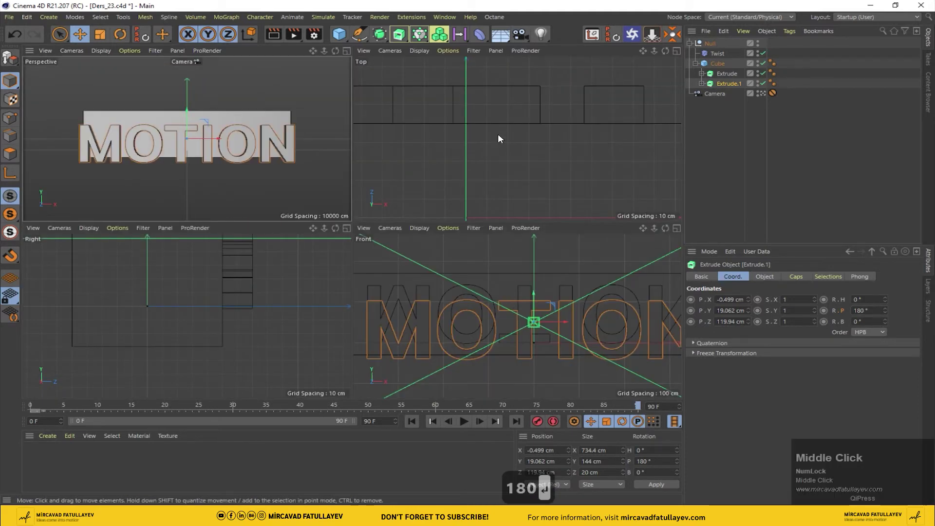
scroll("down", 3)
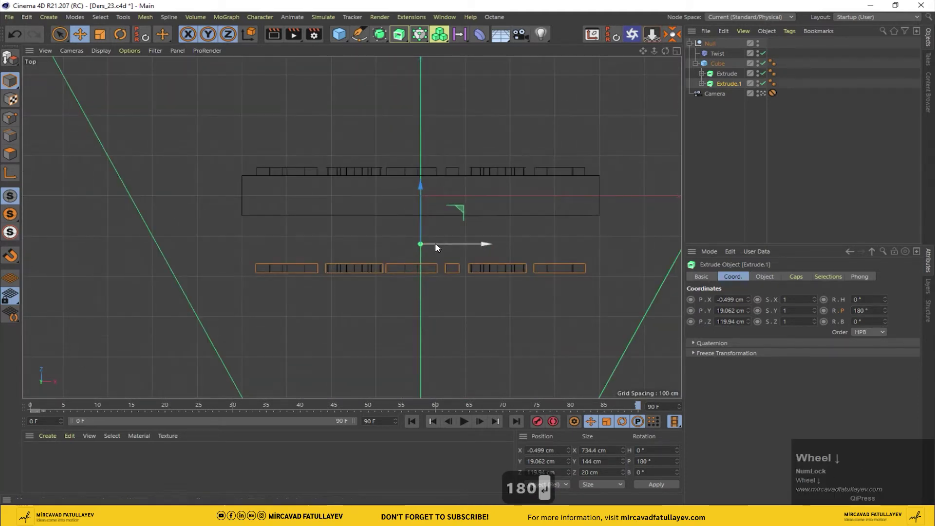
left_click_drag(424, 201, 417, 217)
scroll("up", 3)
scroll("down", 3)
left_click_drag(451, 68, 199, 300)
middle_click(200, 301)
scroll("down", 3)
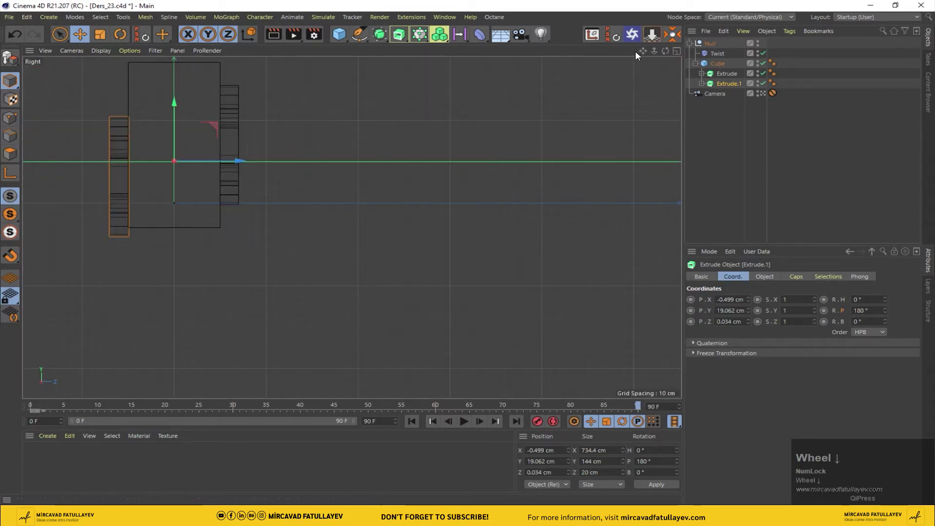
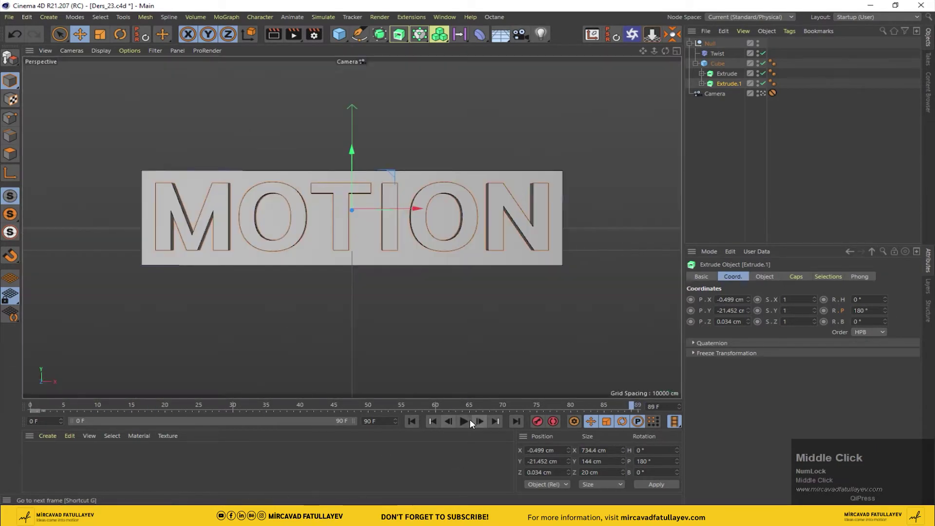
Step: Play back the flipping slab animation to check it, then rewind to the first frame
left_click(471, 423)
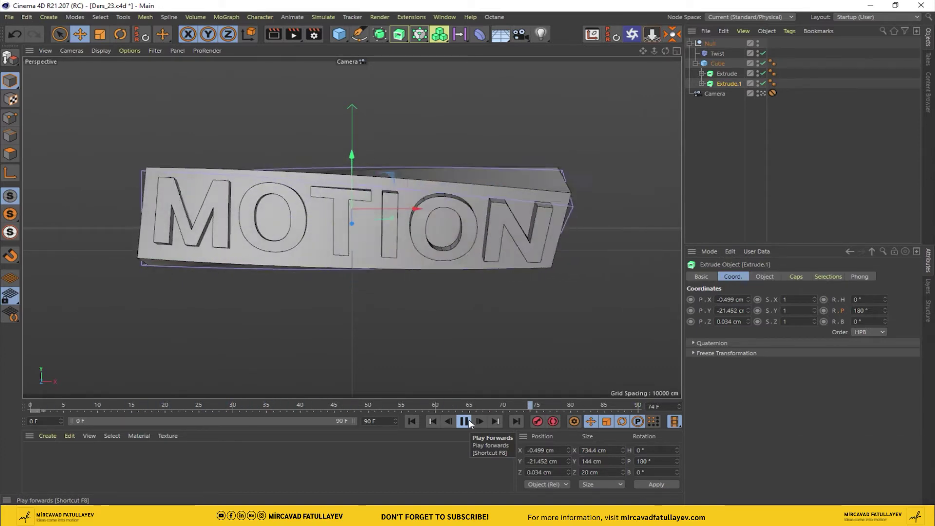
left_click_drag(466, 427, 424, 186)
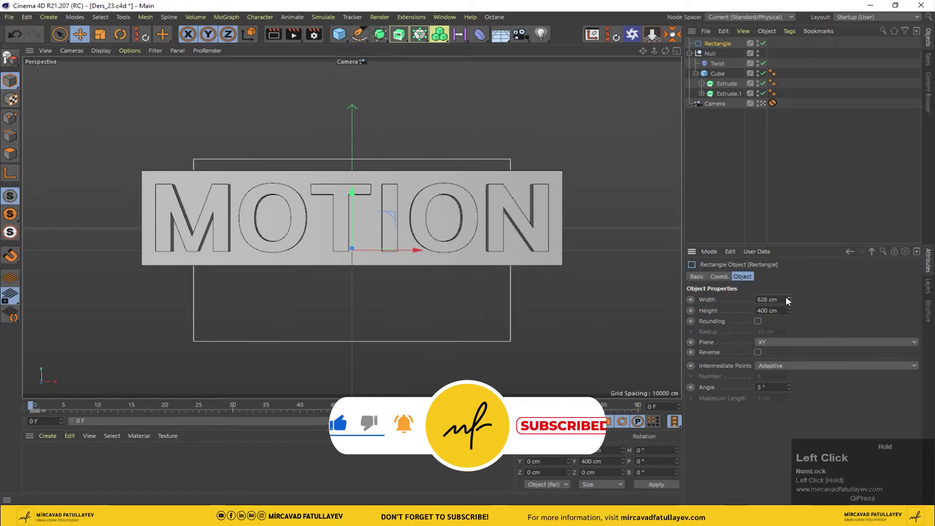
Step: Check Top and four-view layouts, then set the Rectangle to Width 734 cm and Height 140 cm
middle_click(424, 185)
scroll("down", 3)
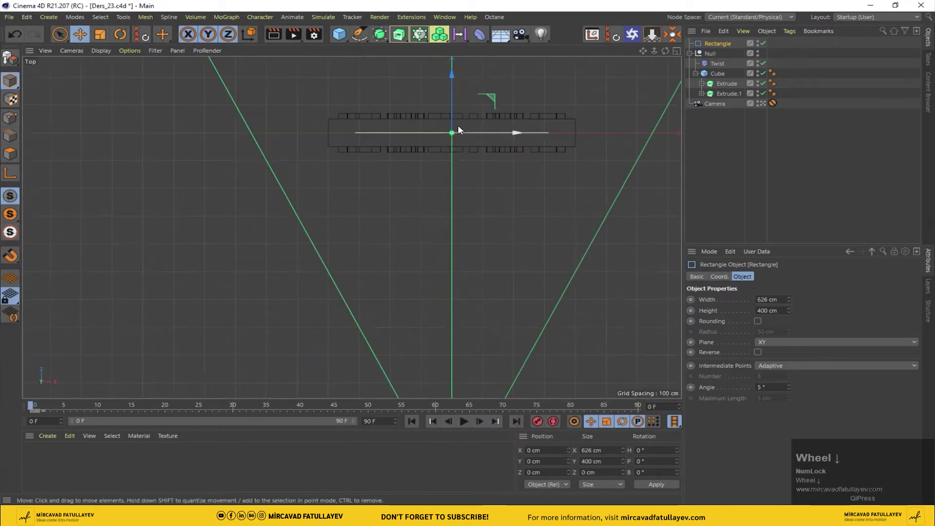
left_click(456, 84)
scroll("up", 3)
left_click_drag(431, 140, 415, 166)
middle_click(415, 165)
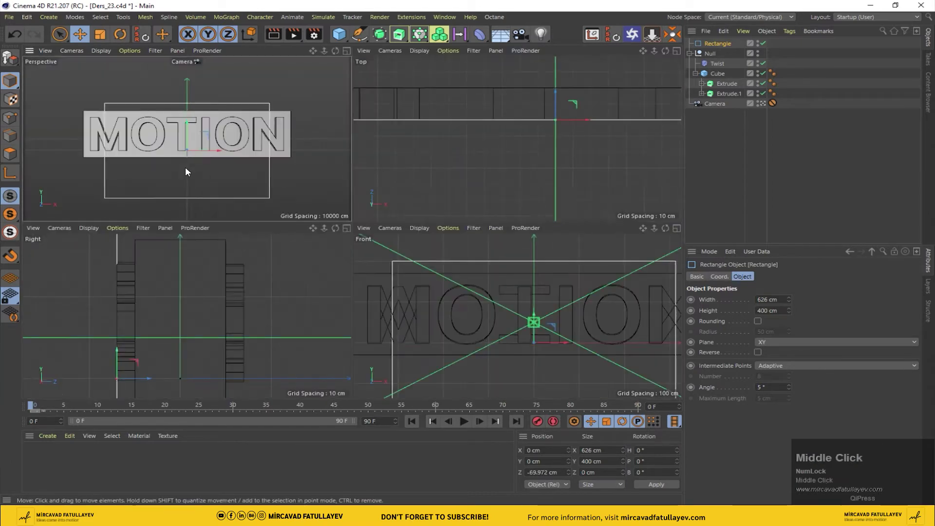
left_click_drag(791, 301, 715, 141)
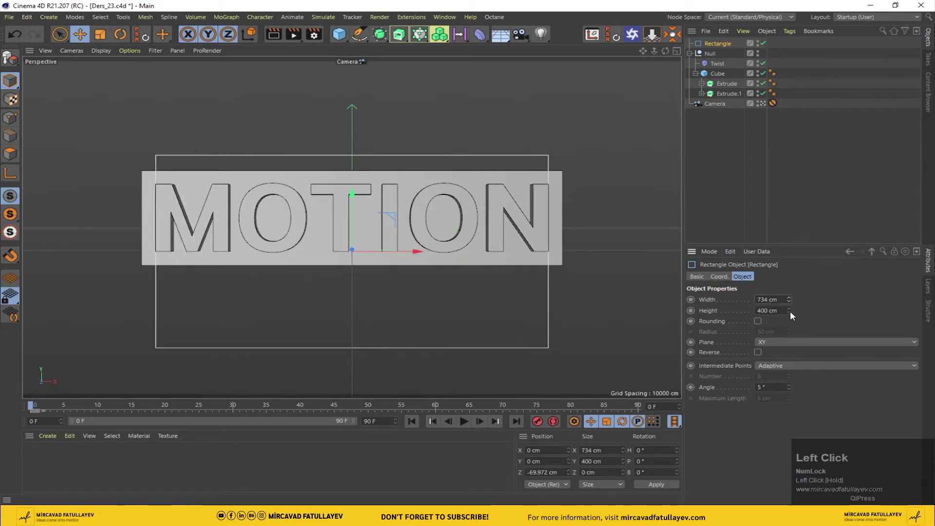
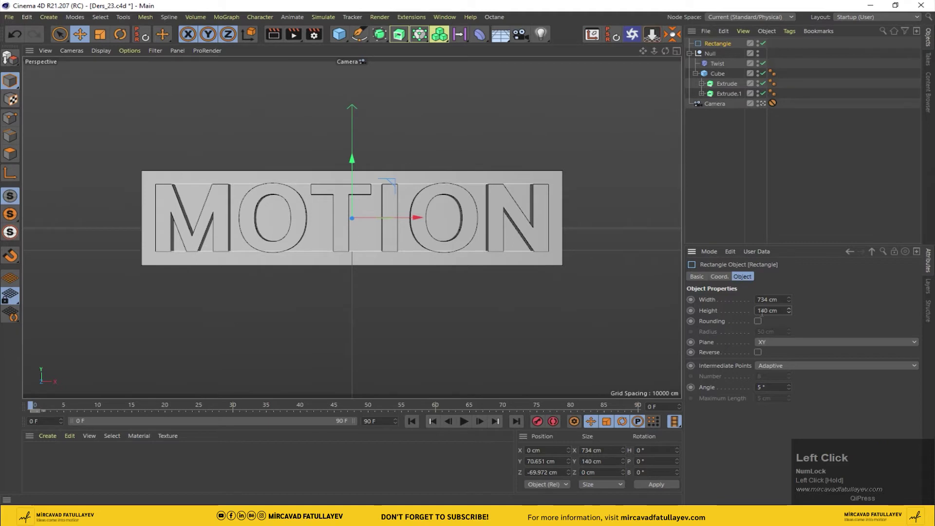
scroll("up", 3)
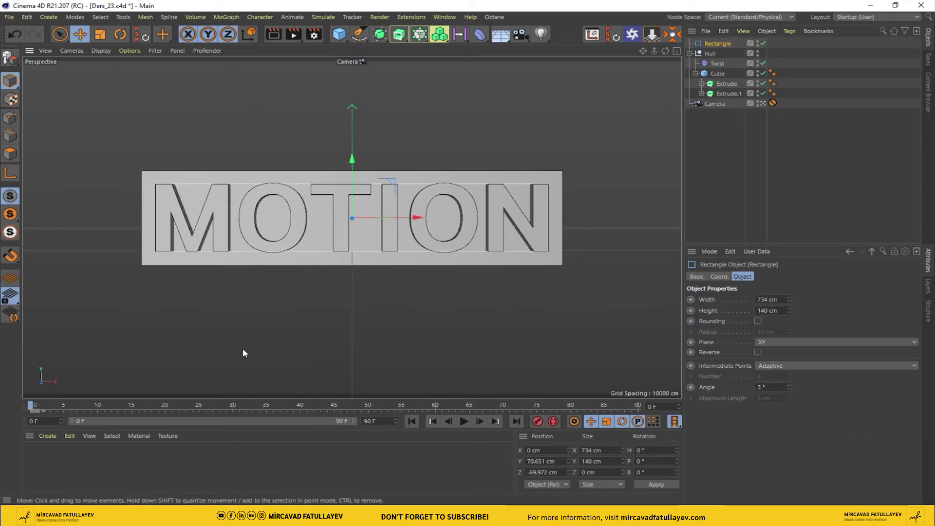
left_click_drag(729, 135, 412, 424)
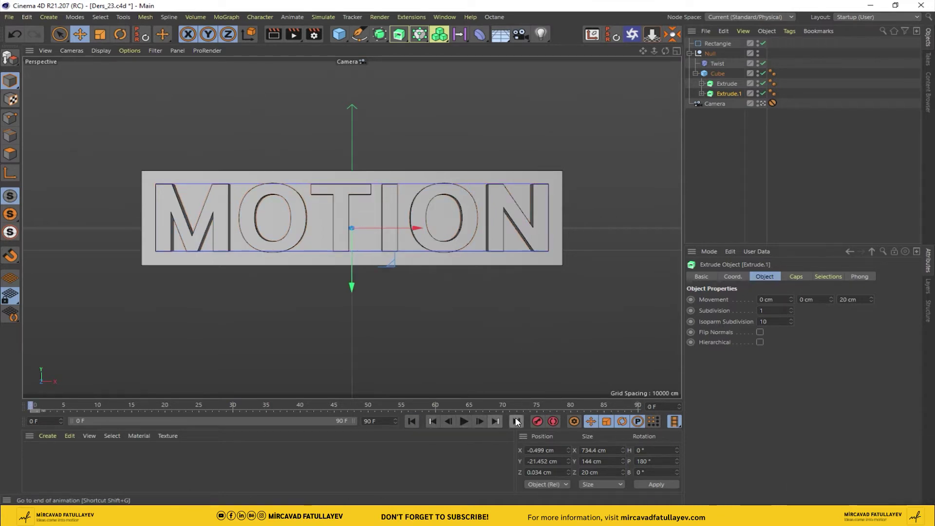
left_click(519, 423)
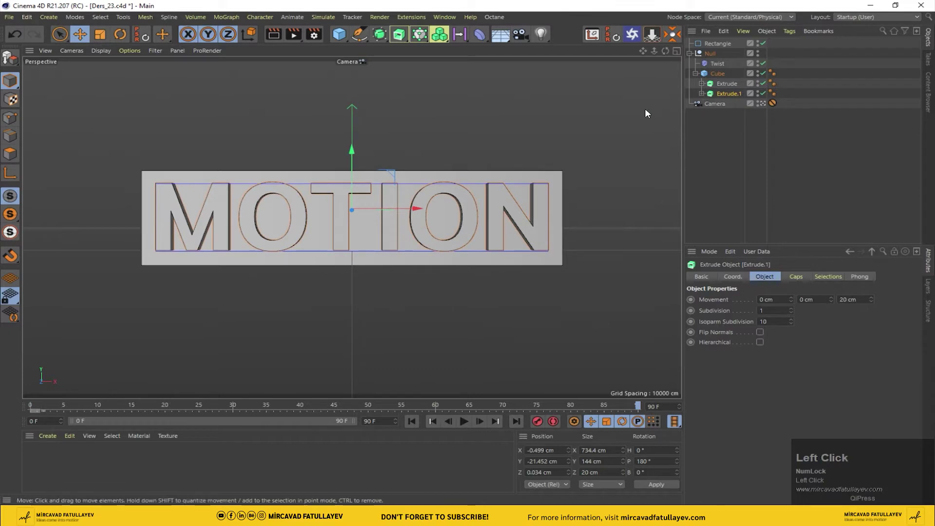
left_click_drag(353, 157, 414, 421)
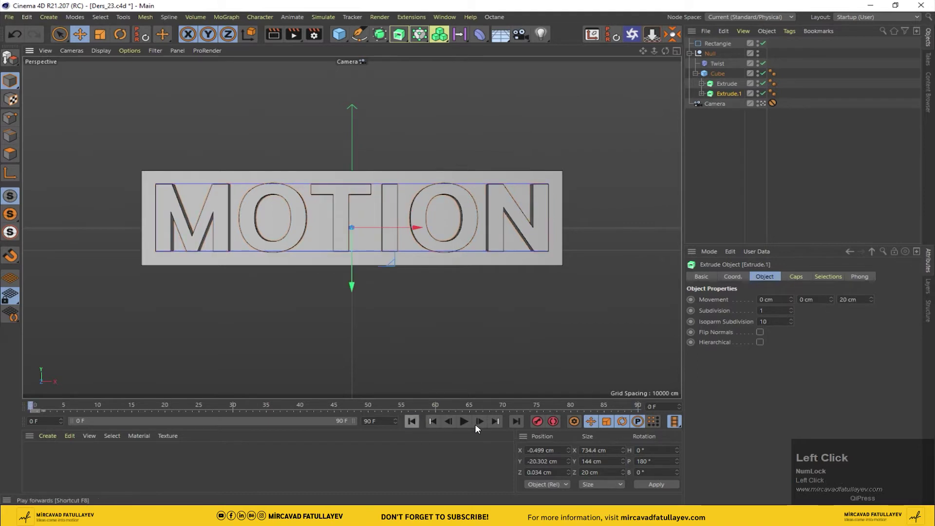
Step: Extend the timeline to 100F and keyframe the Twist Angle at 180° around frame 45, previewing playback
left_click_drag(516, 422, 418, 424)
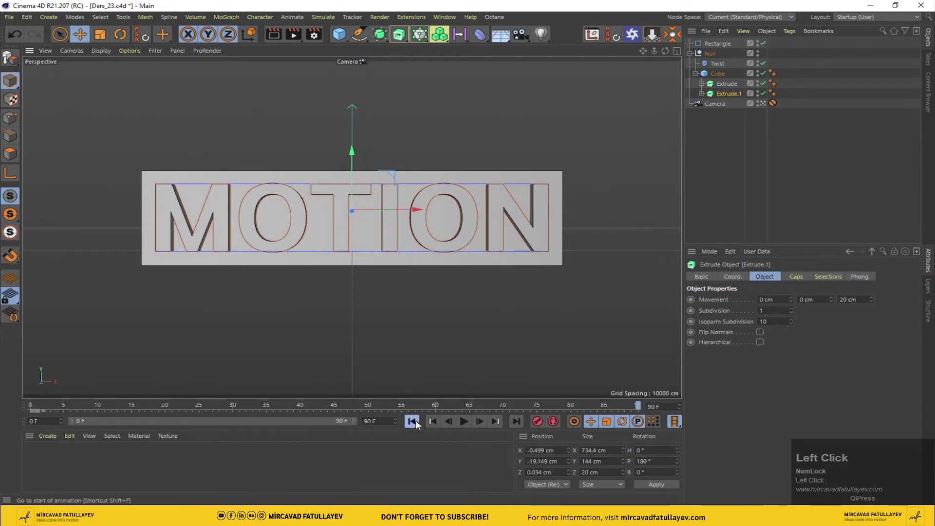
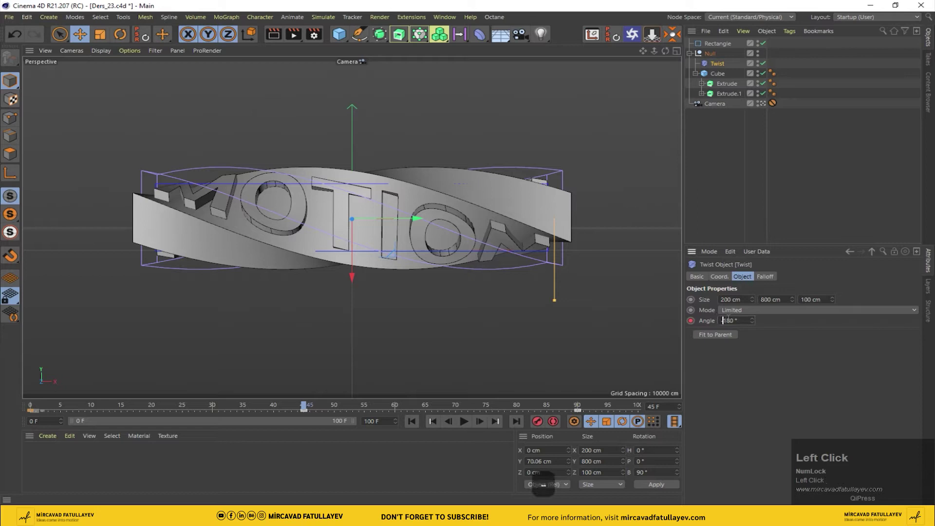
left_click(695, 326)
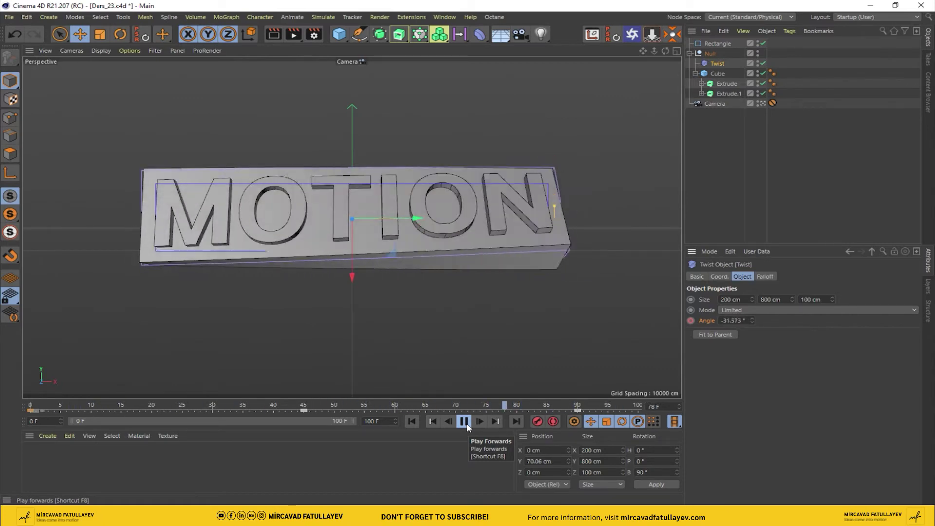
left_click(470, 428)
left_click_drag(470, 429, 598, 326)
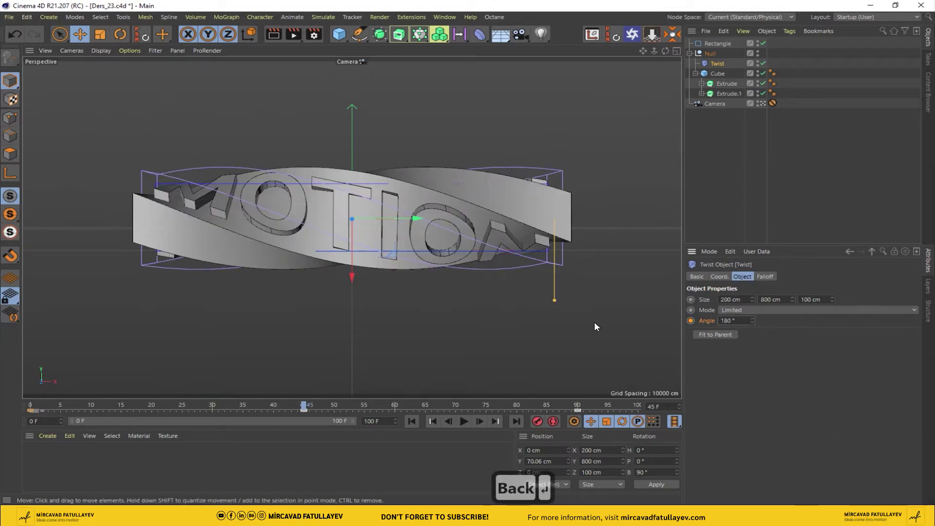
left_click(690, 322)
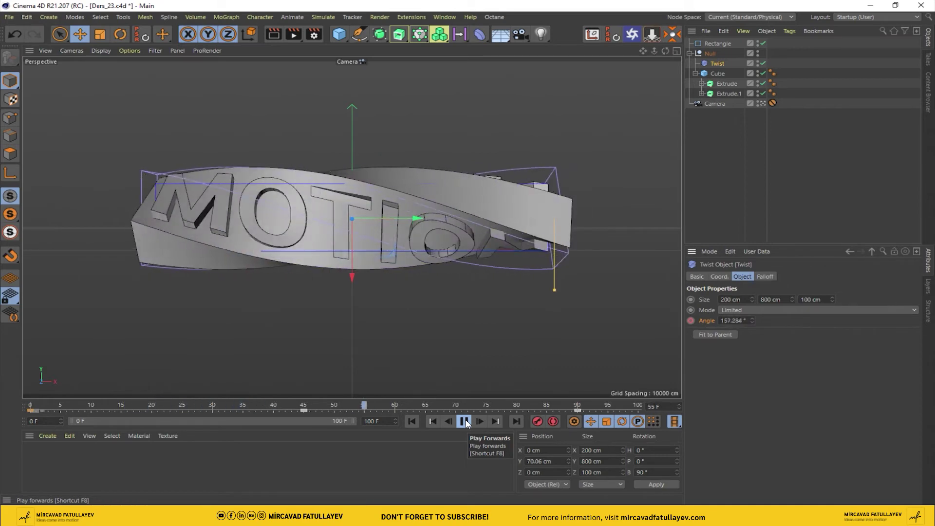
Step: Create a luminance material named White and apply it to the Cube band
left_click(468, 423)
left_click_drag(490, 411, 56, 465)
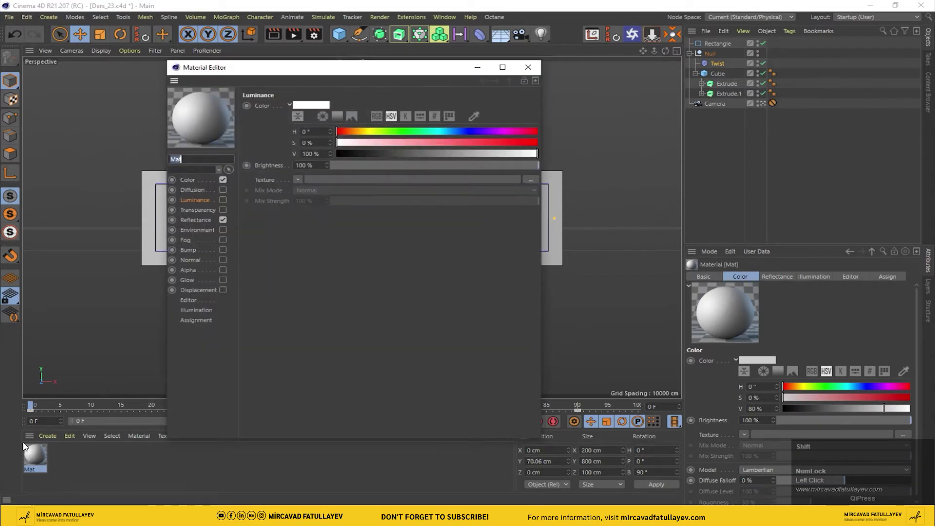
key("shift+w")
key("h")
type("hite")
left_click_drag(394, 312, 97, 468)
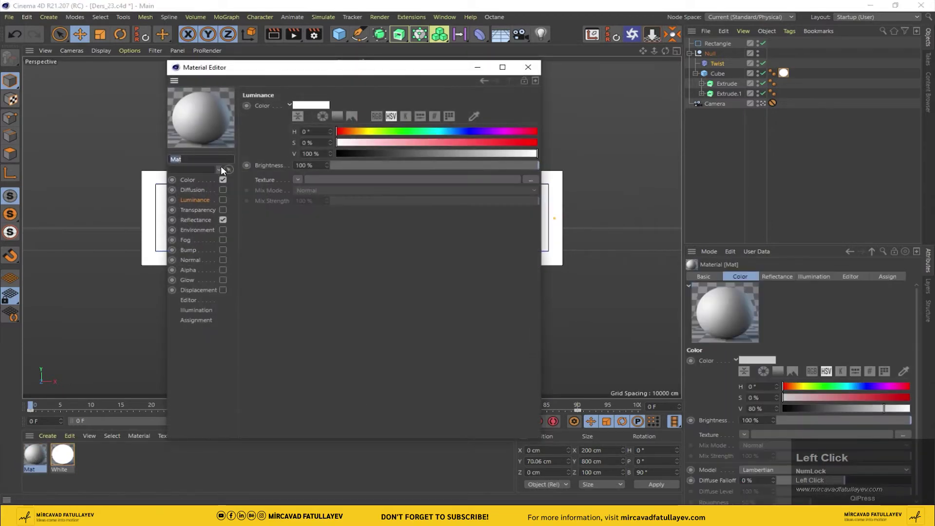
Step: Create a Black material, apply it to Extrude and Extrude.1, and scrub to frame 56
type("lack")
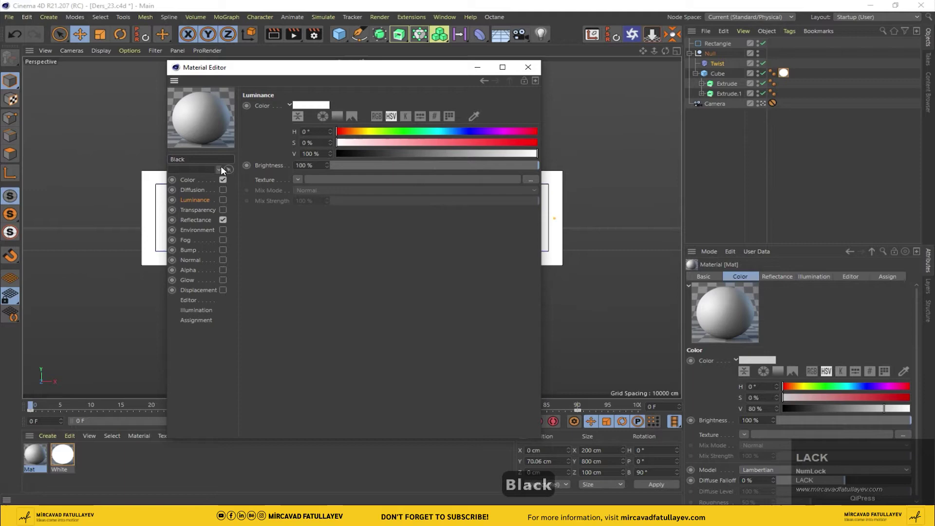
left_click_drag(228, 221, 36, 463)
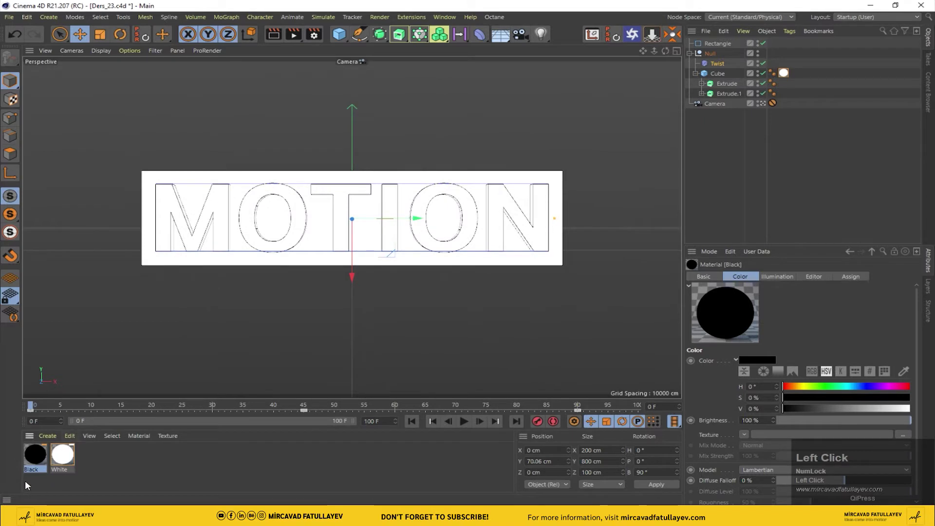
left_click_drag(41, 440, 36, 463)
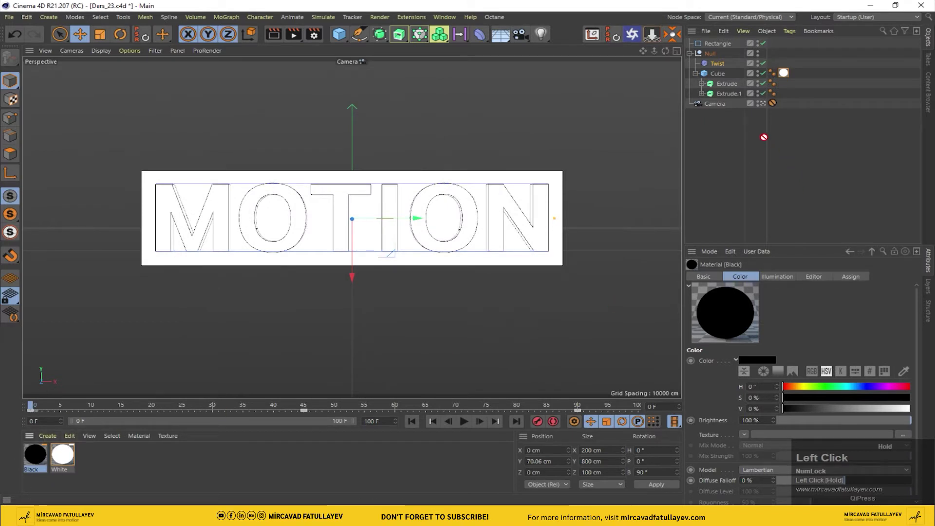
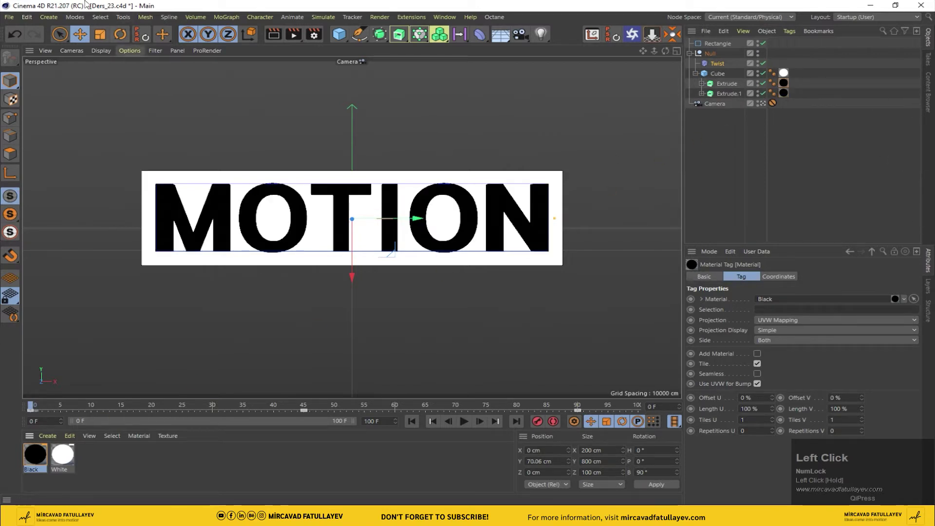
left_click_drag(38, 400, 495, 259)
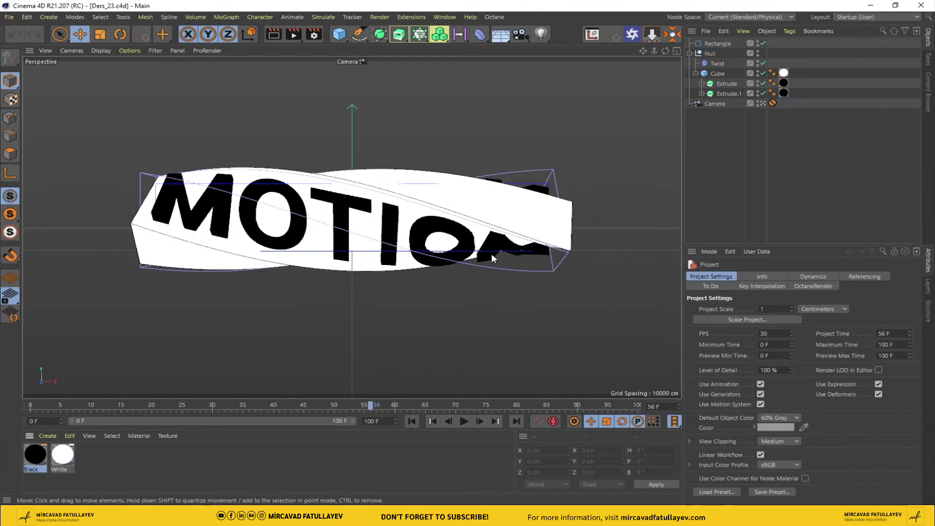
Step: Set Render Settings output to 1920 × 1080 and start saving the project
left_click(317, 39)
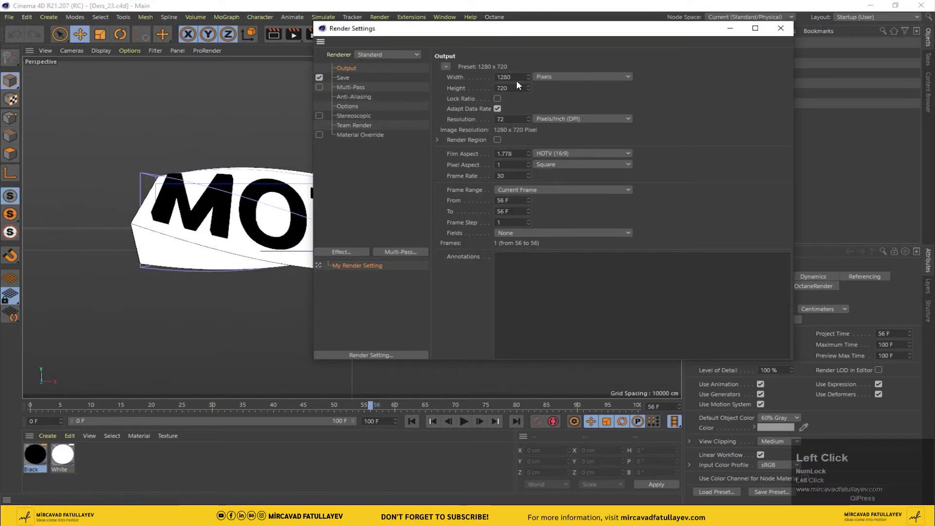
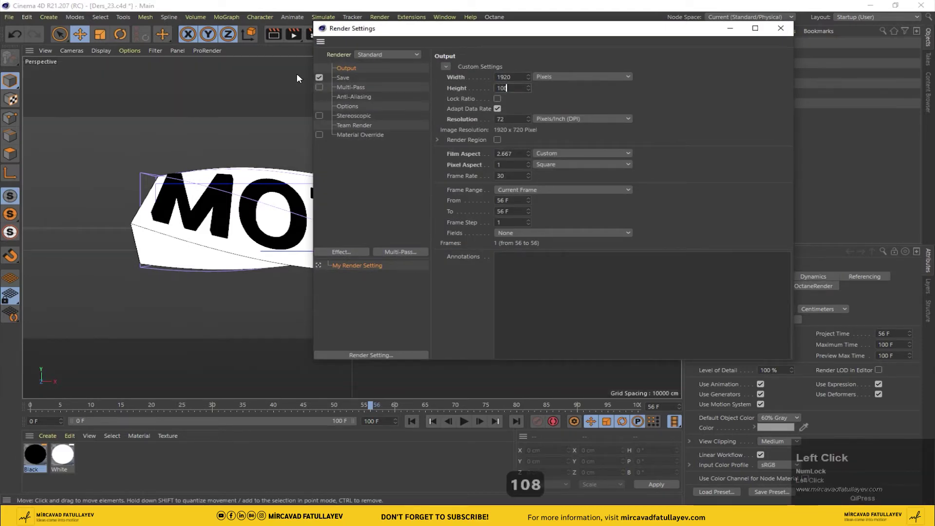
left_click(714, 131)
left_click(786, 32)
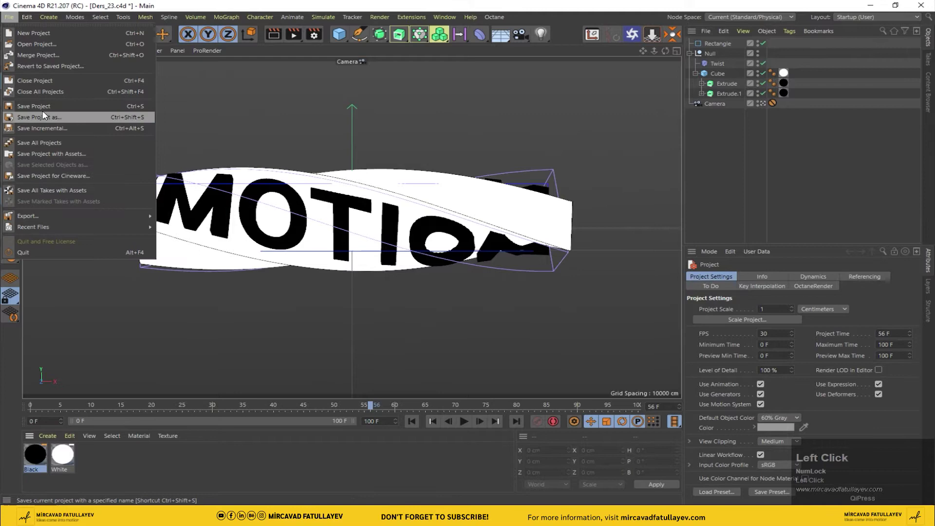
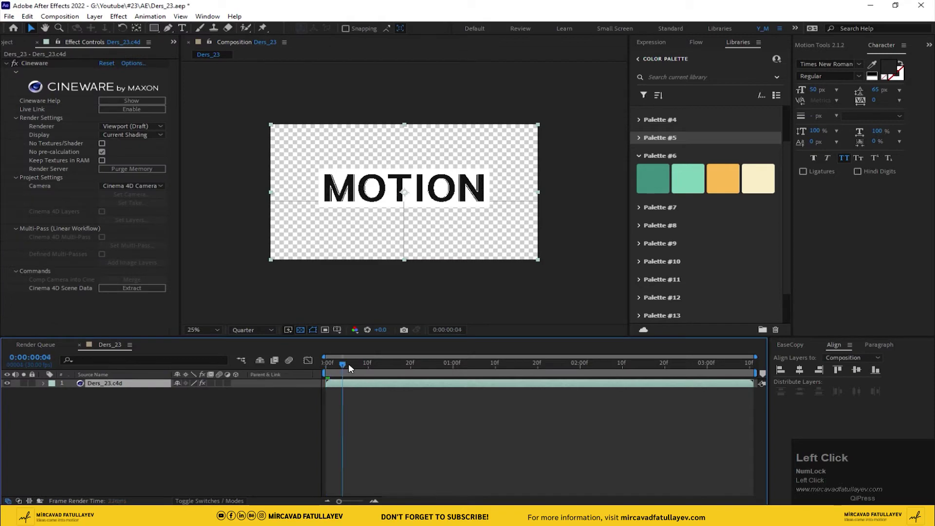
Step: Preview the Ders_23 composition built from the imported Cinema 4D file
key("space")
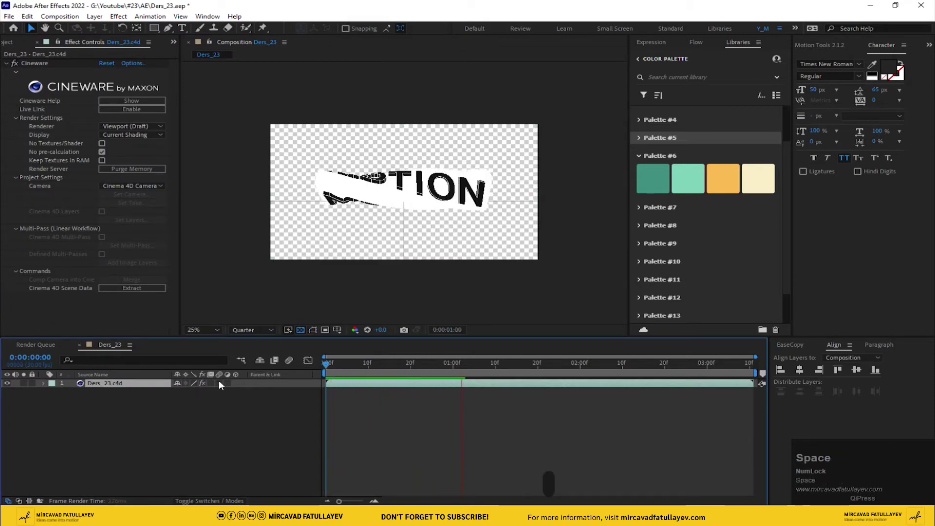
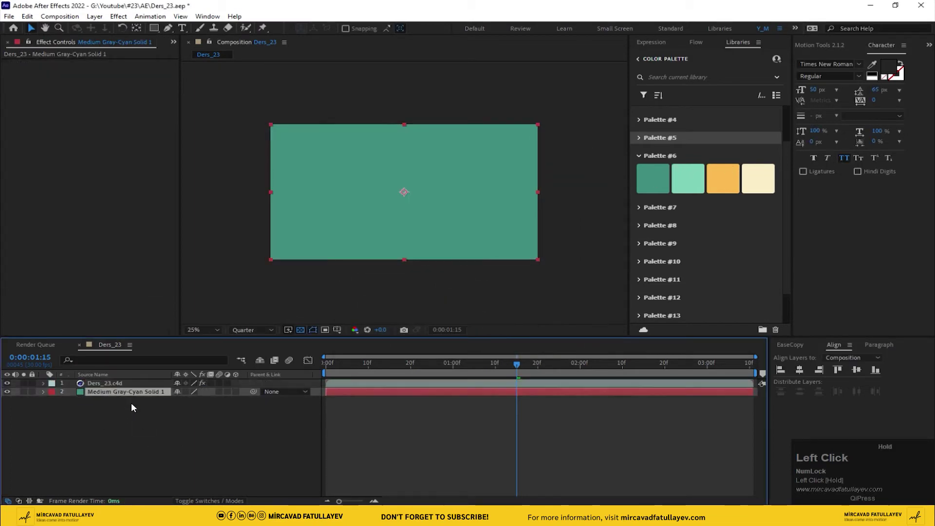
Step: Rename the solid layer to 'BG'
key("Return")
key("shift+b")
key("shift+g")
key("Return")
Step: Apply a Tint effect to the Cinema 4D scene layer via quick effect search
left_click(137, 407)
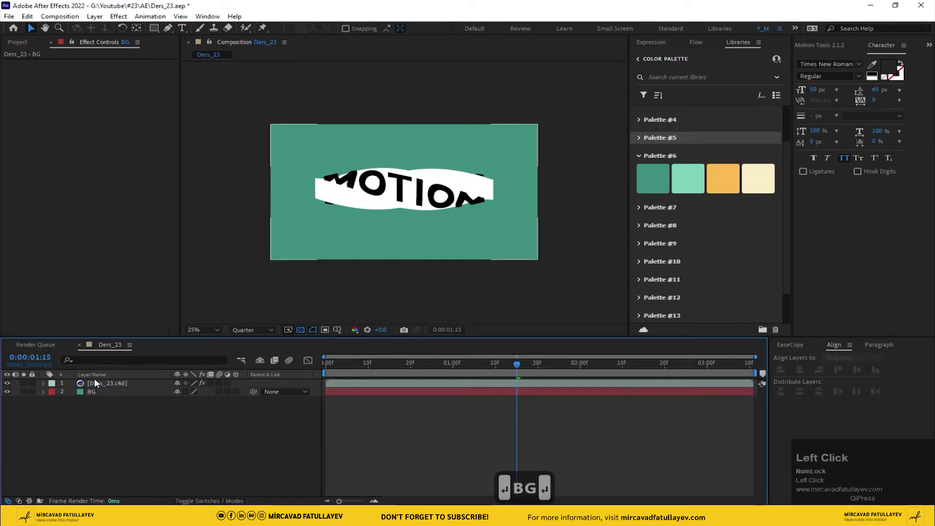
key("ctrl+space")
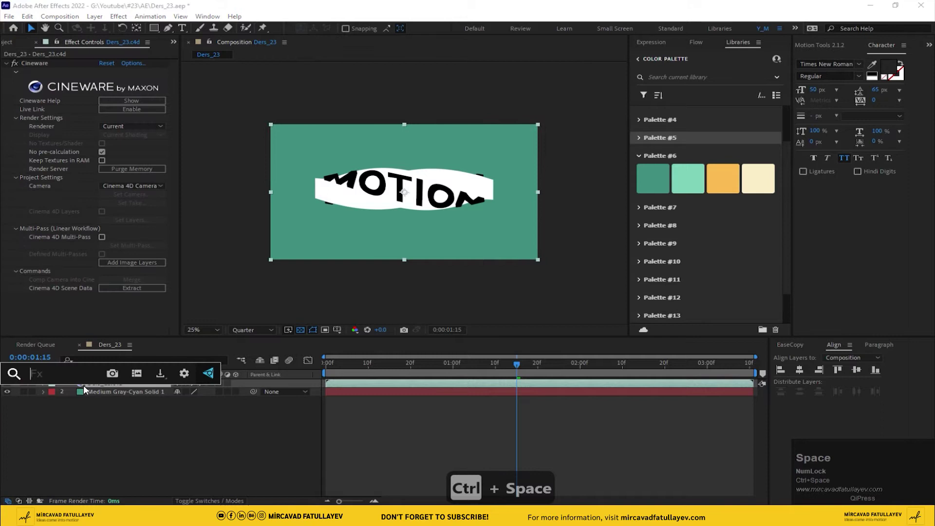
type("int")
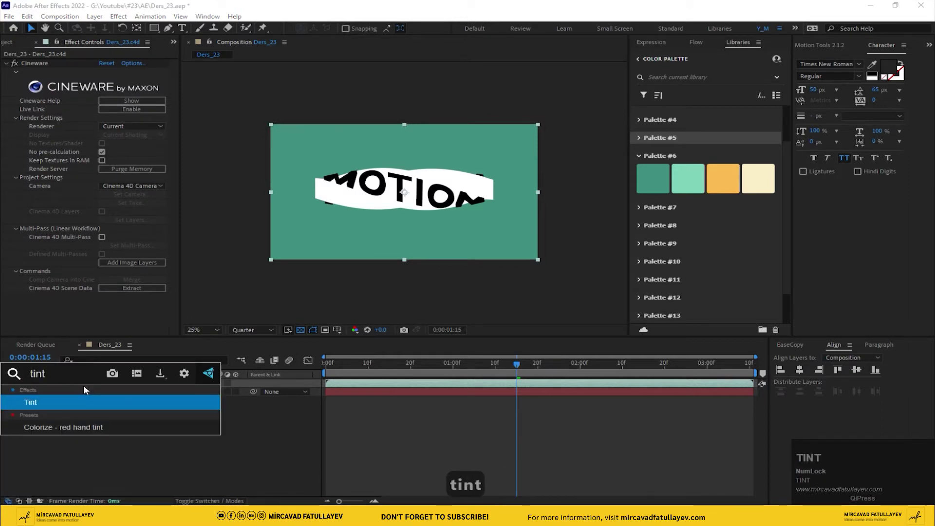
key("Return")
Step: Eyedropper the orange swatch into Map Black To and the cream swatch into Map White To, previewing
left_click(97, 374)
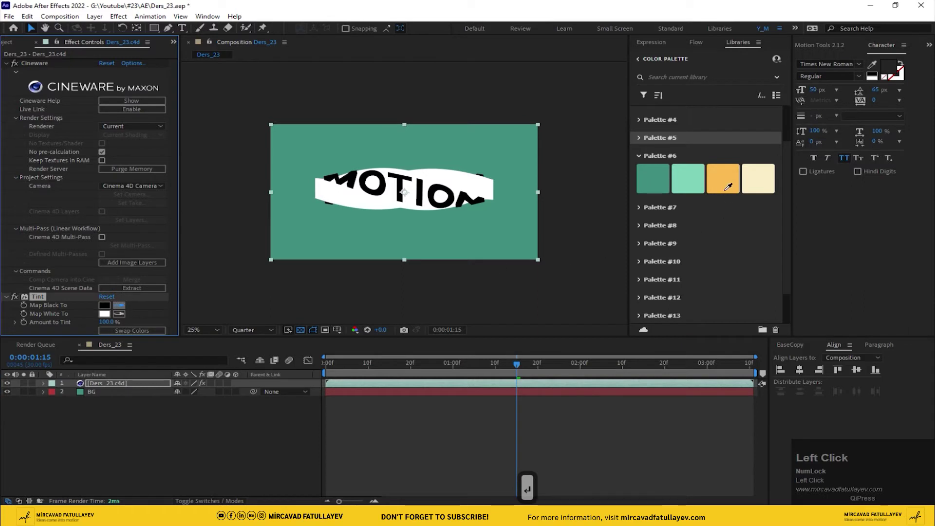
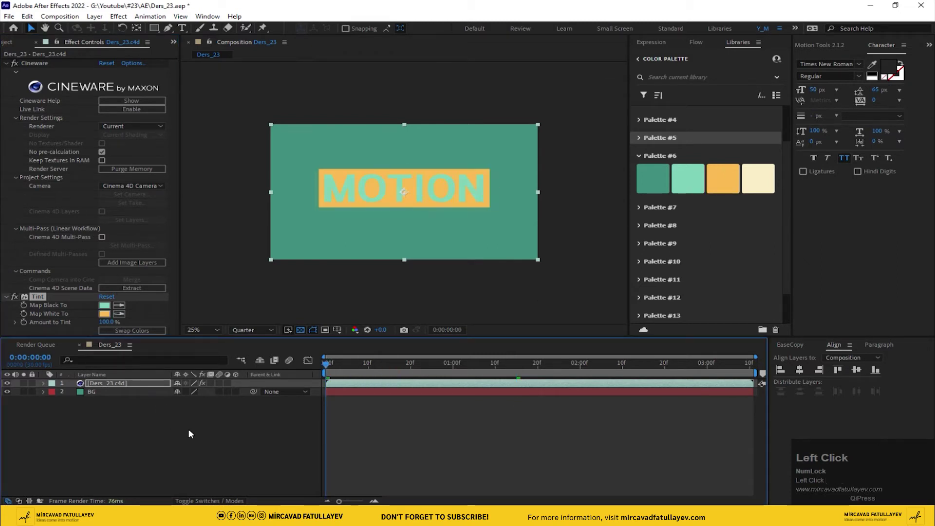
key("space")
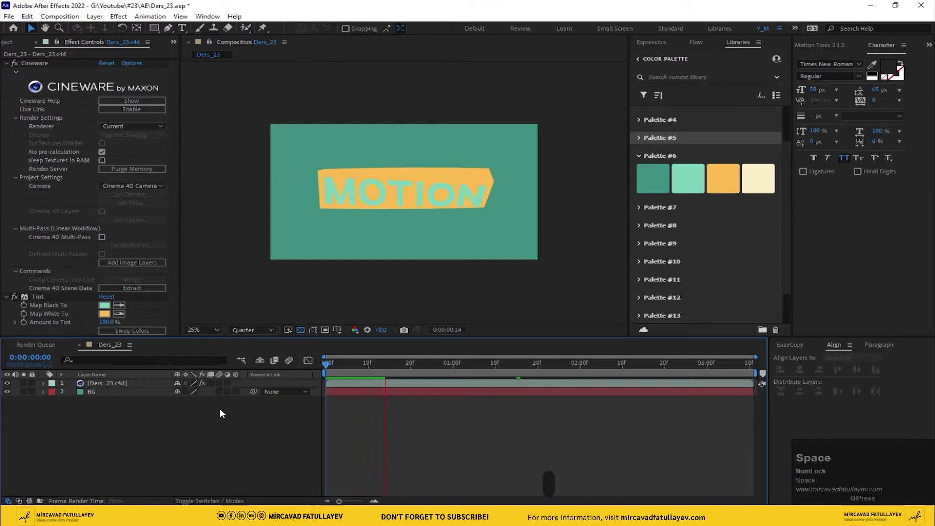
key("space")
left_click(123, 309)
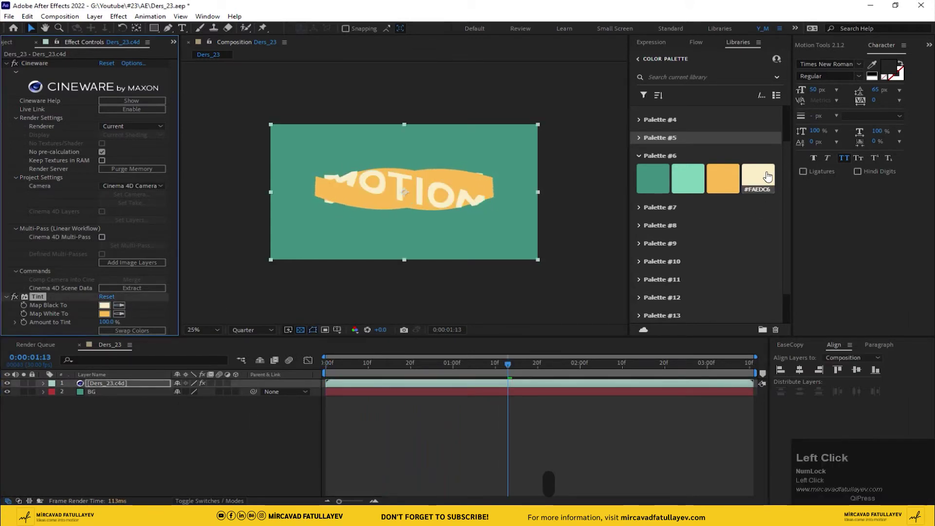
key("space")
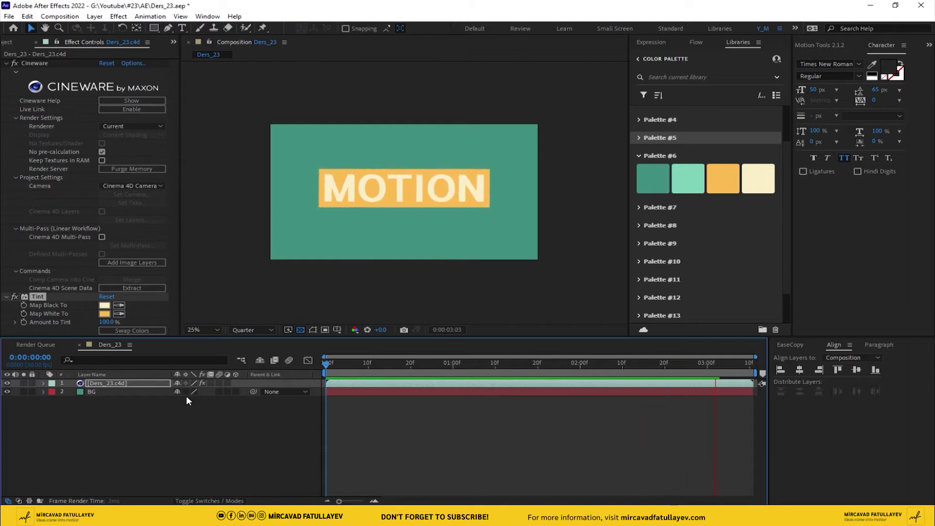
Step: Enlarge the composition view and RAM-preview at full resolution
left_click(210, 333)
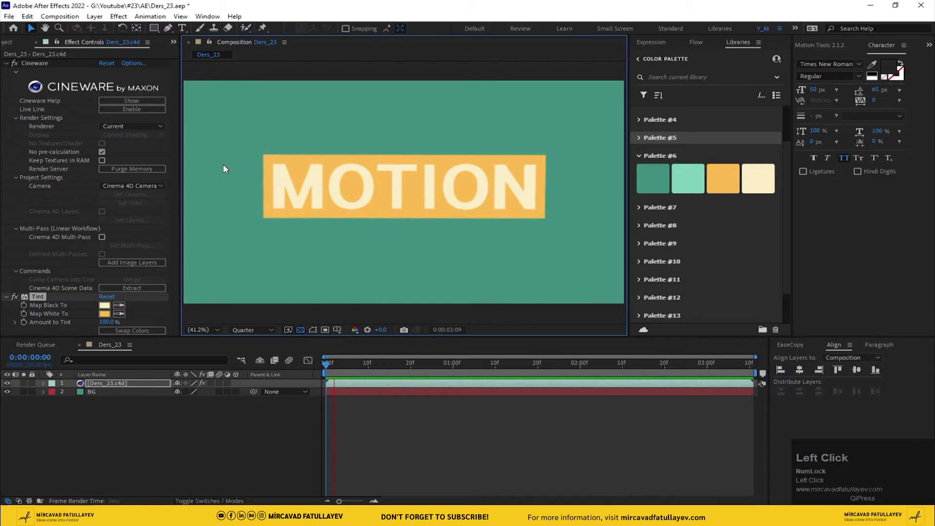
key("space")
left_click(248, 330)
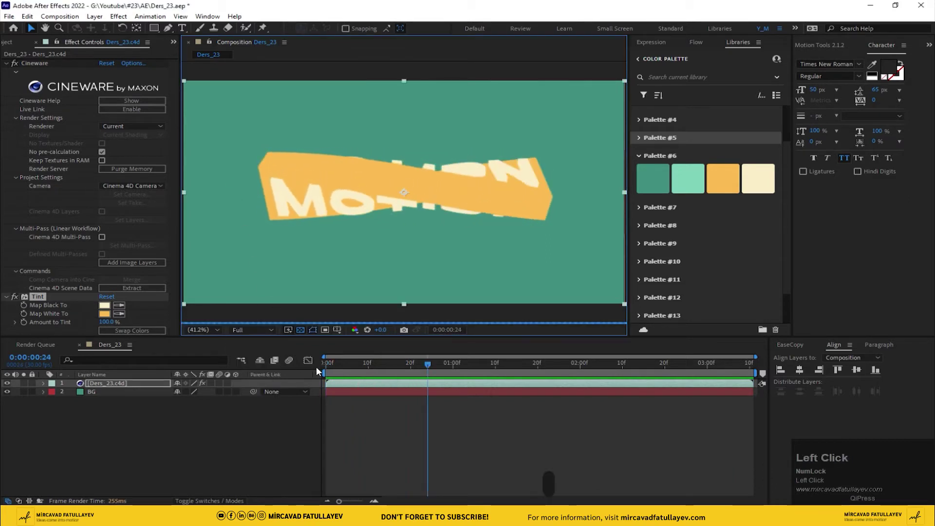
Step: Delete the Twist Angle keyframe via Animation > Delete Keyframe and play back to verify
key("space")
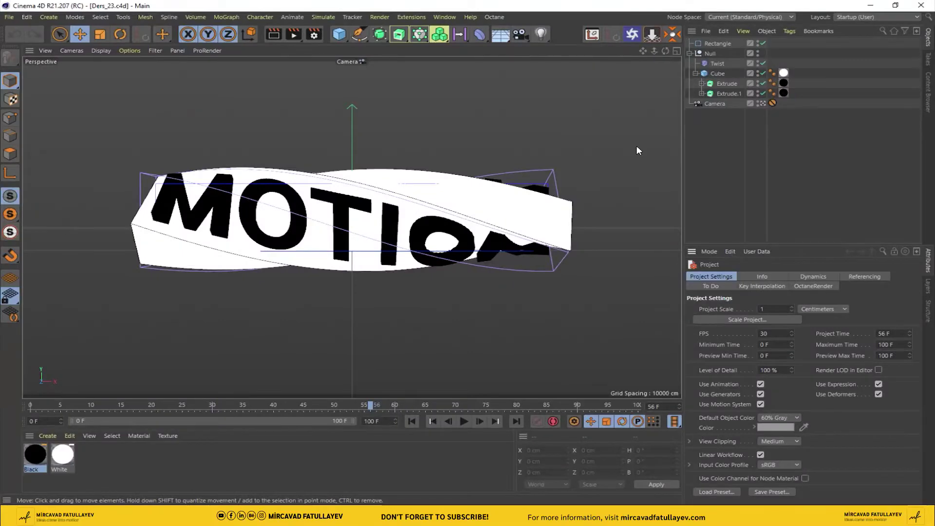
left_click(420, 426)
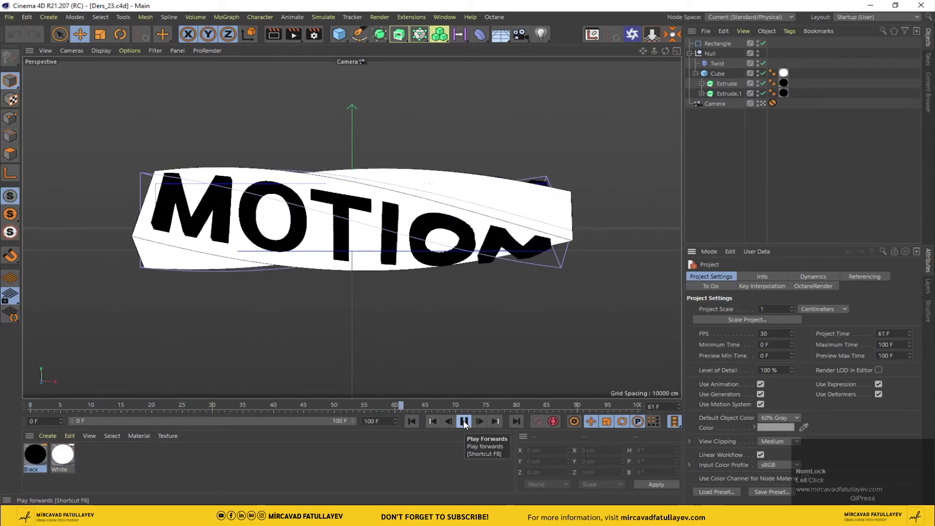
left_click_drag(467, 425, 712, 320)
right_click(712, 319)
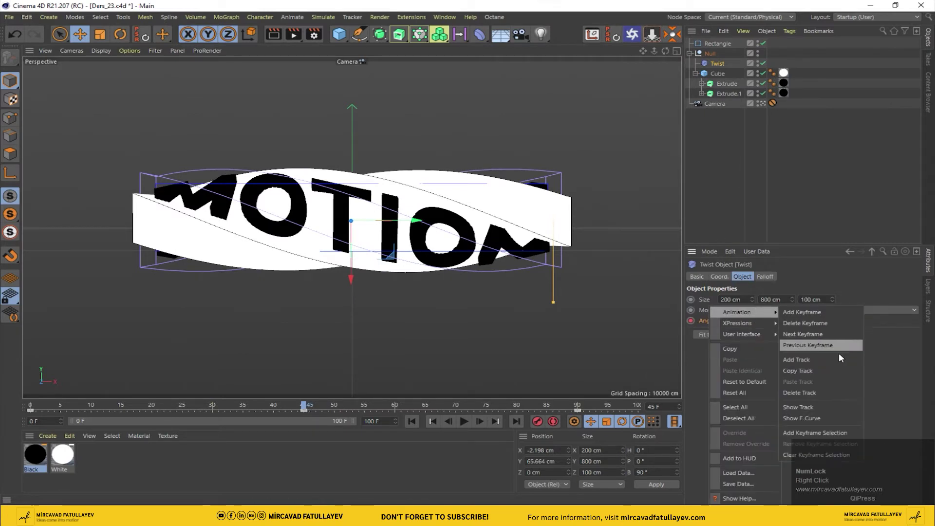
left_click(822, 394)
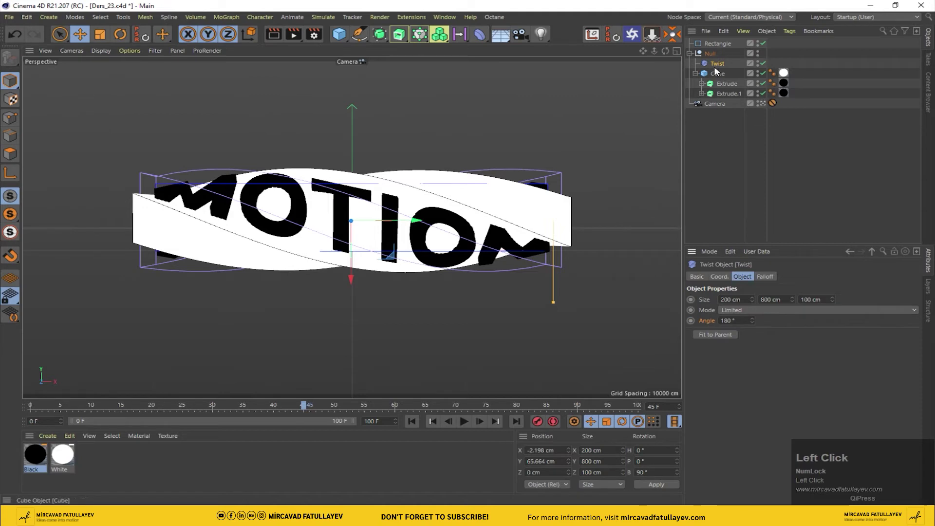
left_click_drag(309, 413, 417, 427)
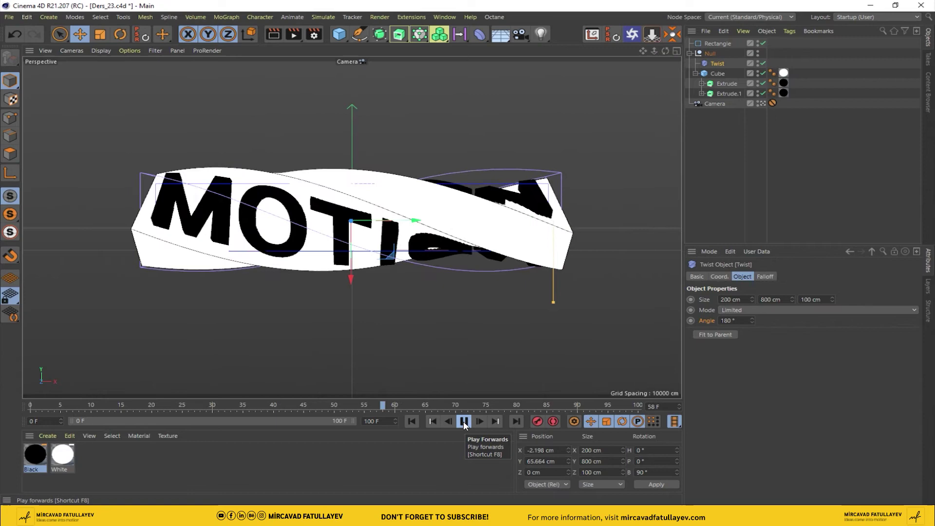
left_click(467, 427)
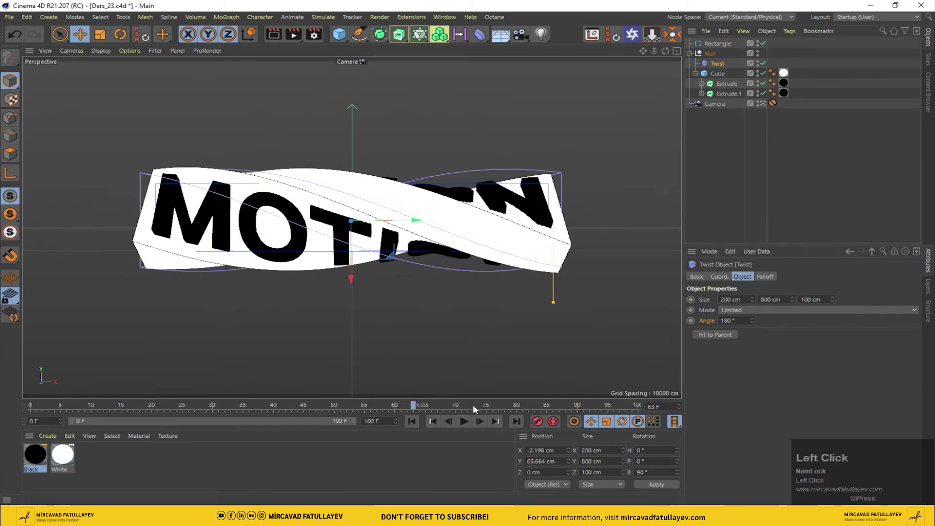
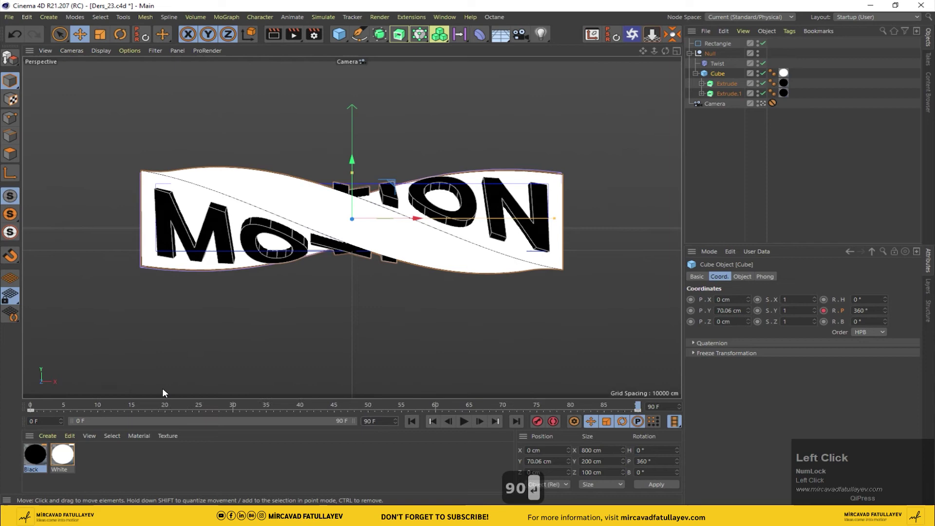
Step: Show the Cube R.P F-Curve and set both keys to Linear interpolation
left_click(414, 423)
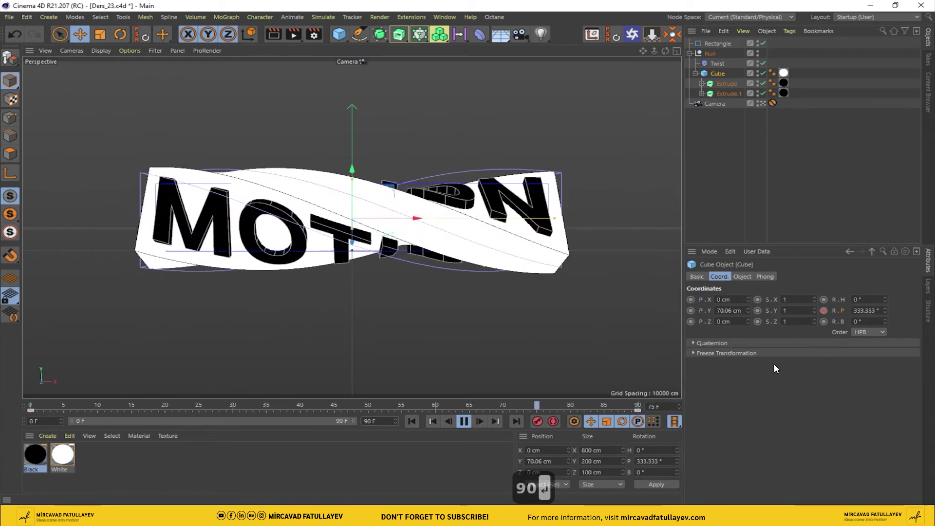
right_click(847, 315)
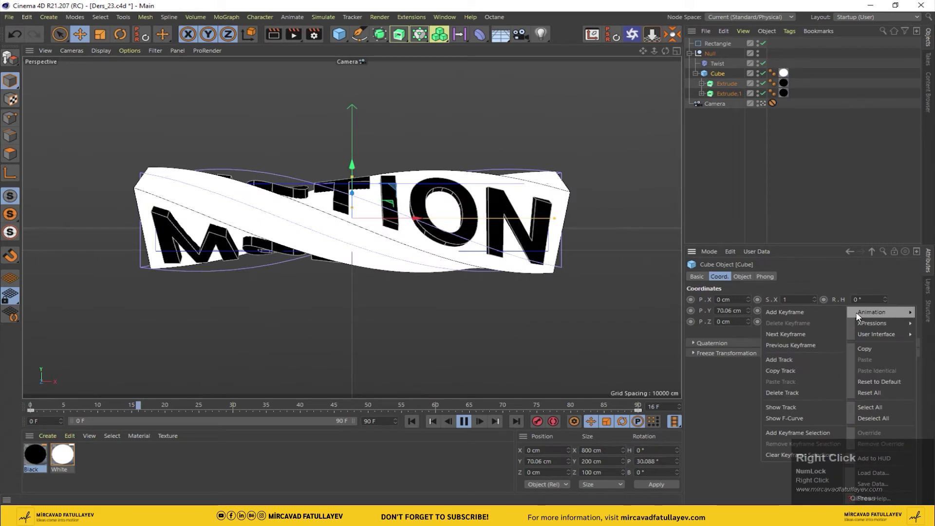
left_click(789, 421)
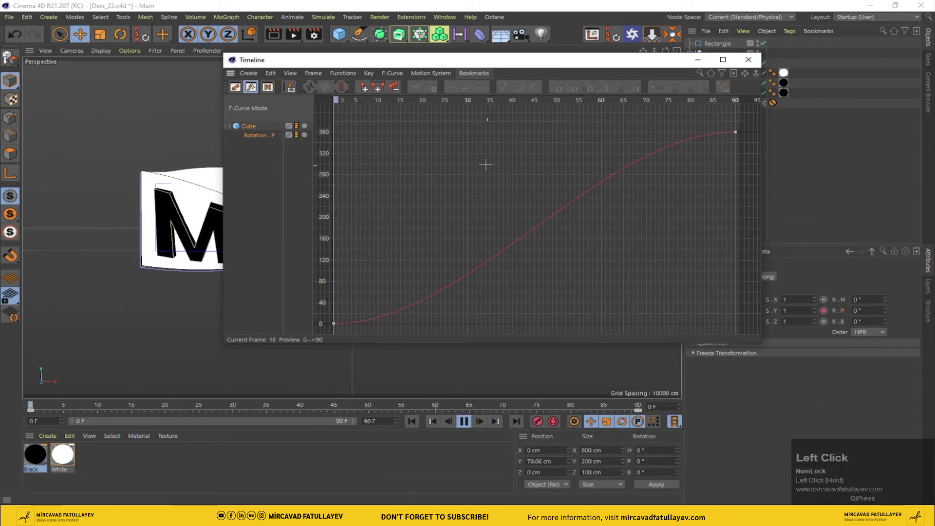
key("ctrl+a")
Step: Close the Timeline, delete the Rectangle, and drag the Null group into a new MoGraph Cloner
left_click(458, 87)
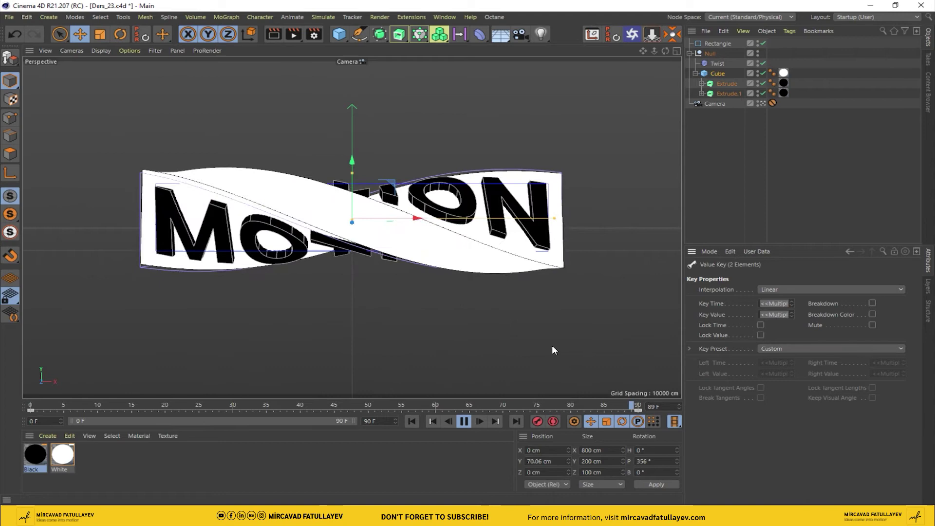
left_click(472, 427)
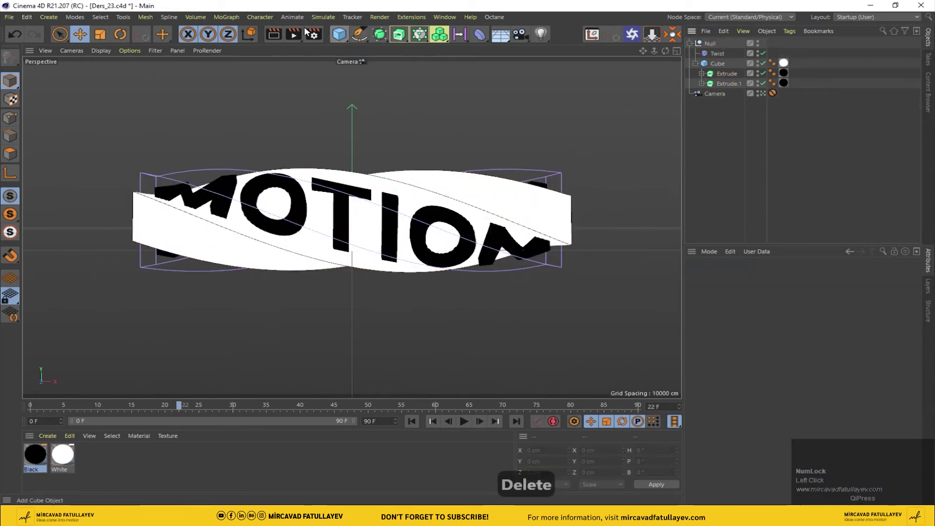
left_click_drag(239, 20, 718, 51)
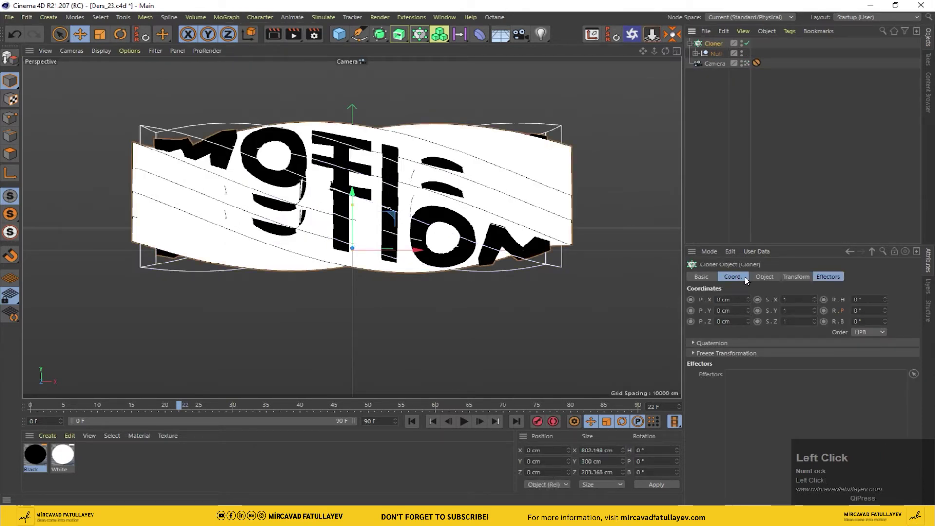
Step: Set the Cloner to Honeycomb Array, Orientation Z (XY), with Size Width about 401 cm
left_click(765, 279)
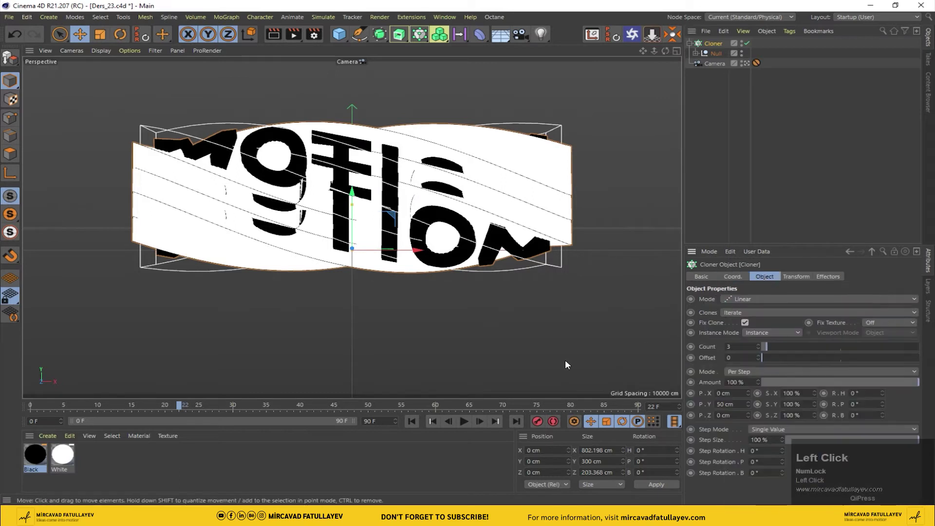
left_click_drag(744, 302, 777, 419)
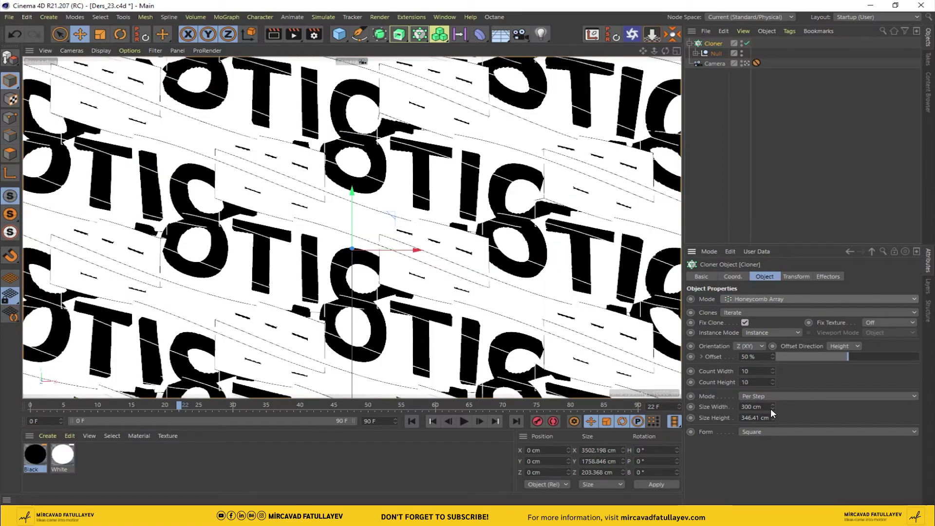
left_click_drag(777, 419, 222, 403)
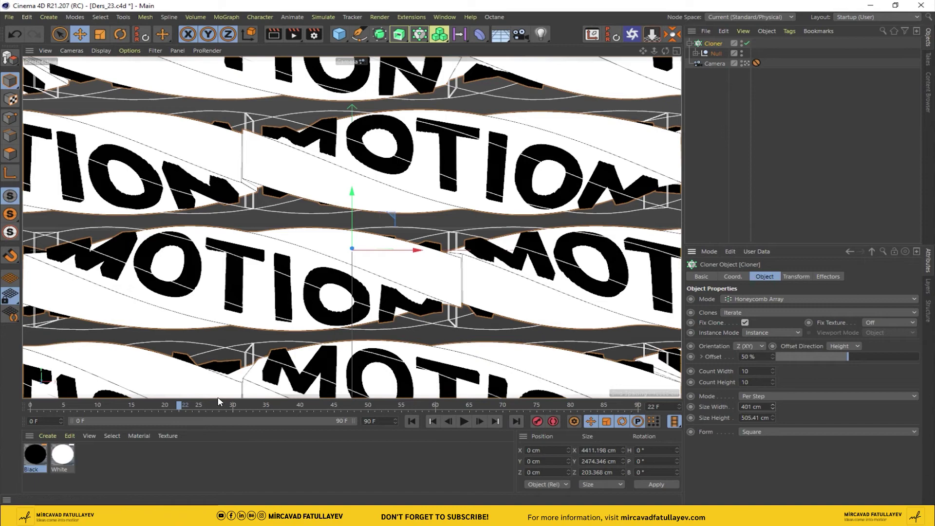
left_click_drag(182, 407, 756, 325)
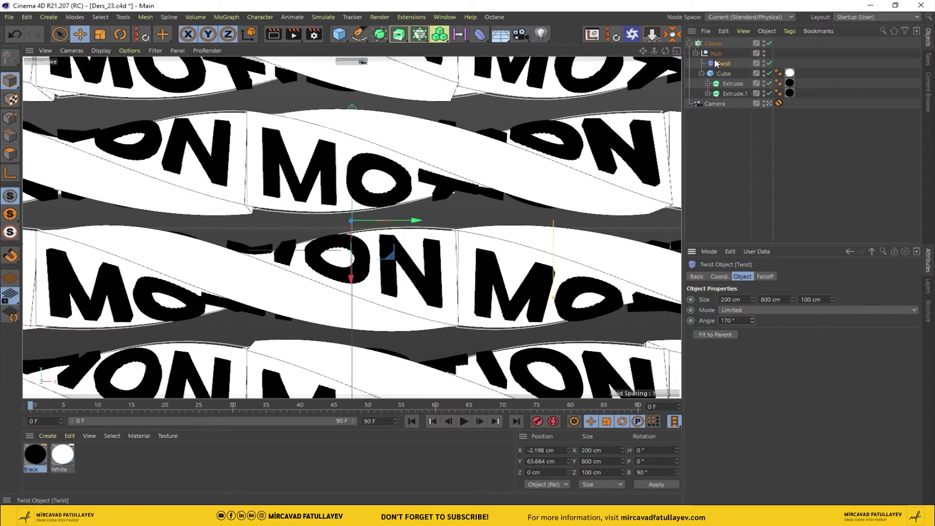
Step: Nest the Cube under a new linear Cloner.1 with 3 copies and preview the bands from frame 0
left_click(729, 67)
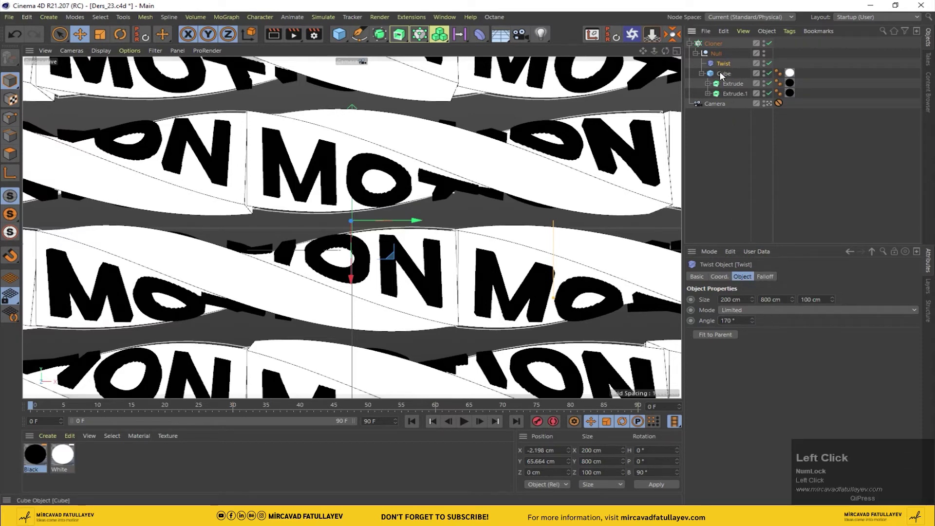
left_click_drag(718, 47, 790, 302)
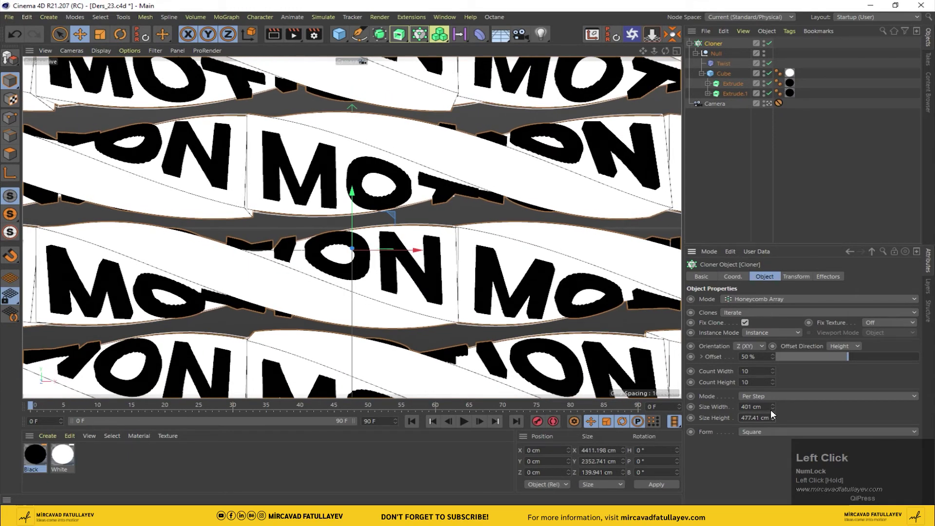
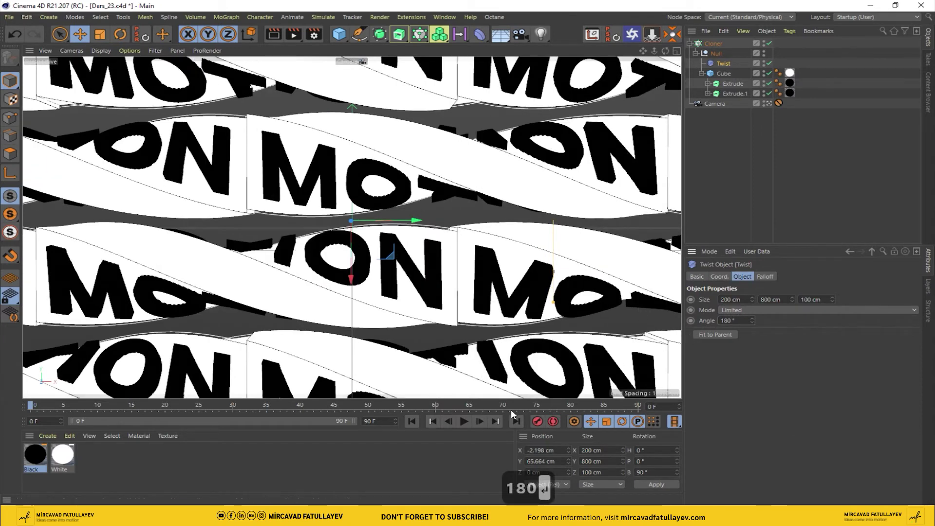
left_click_drag(36, 410, 712, 82)
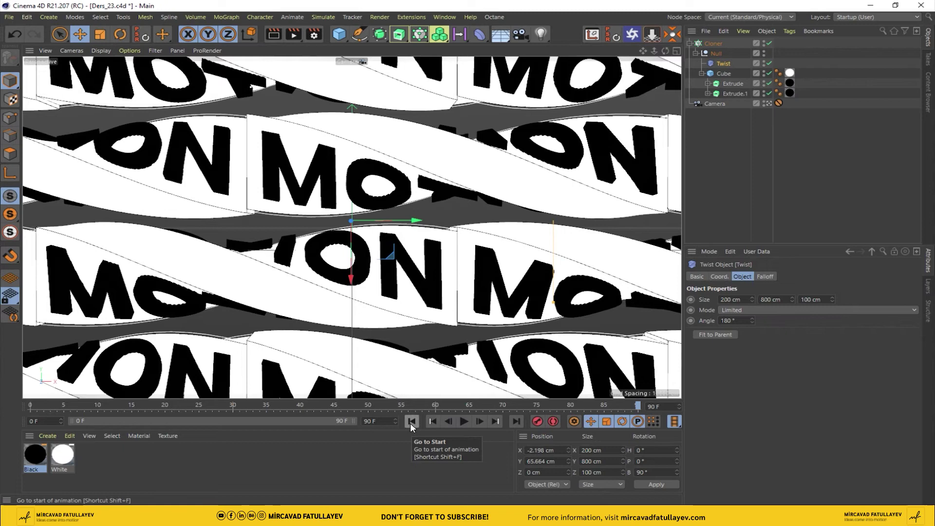
double_click(413, 425)
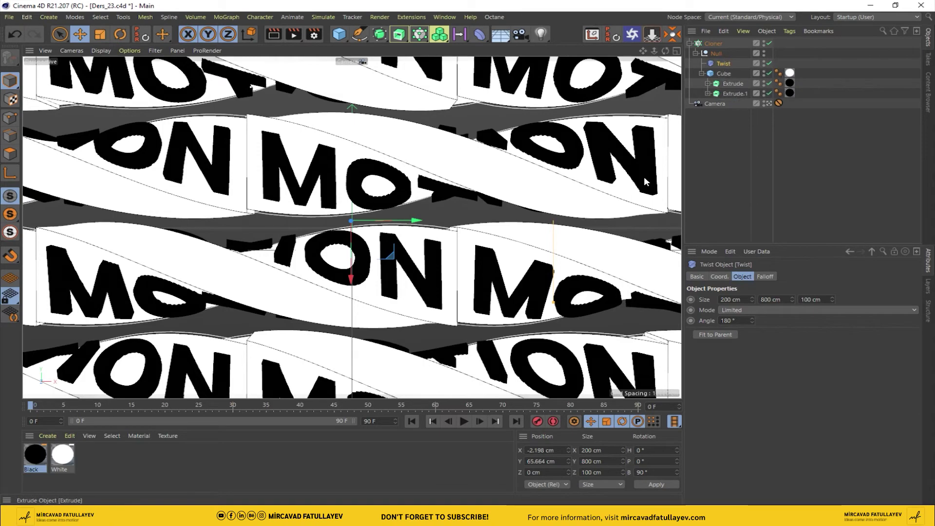
left_click(417, 423)
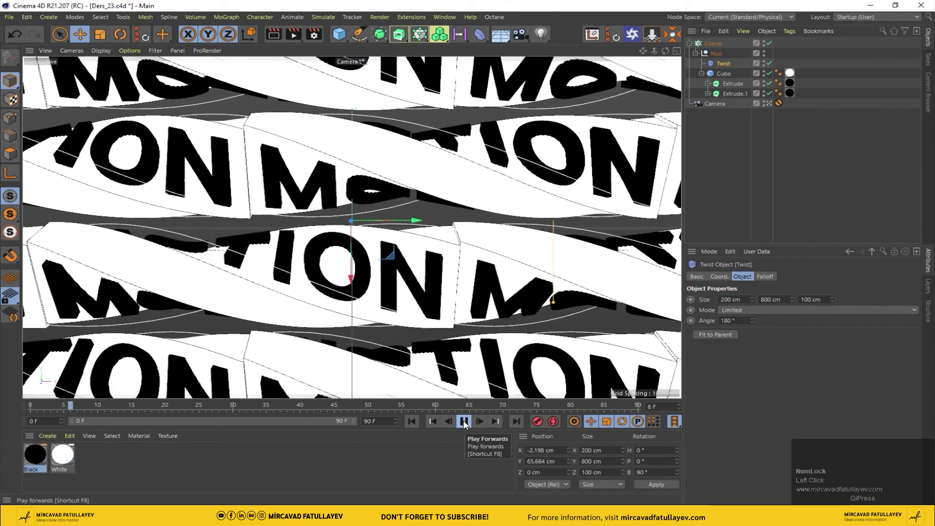
left_click(467, 426)
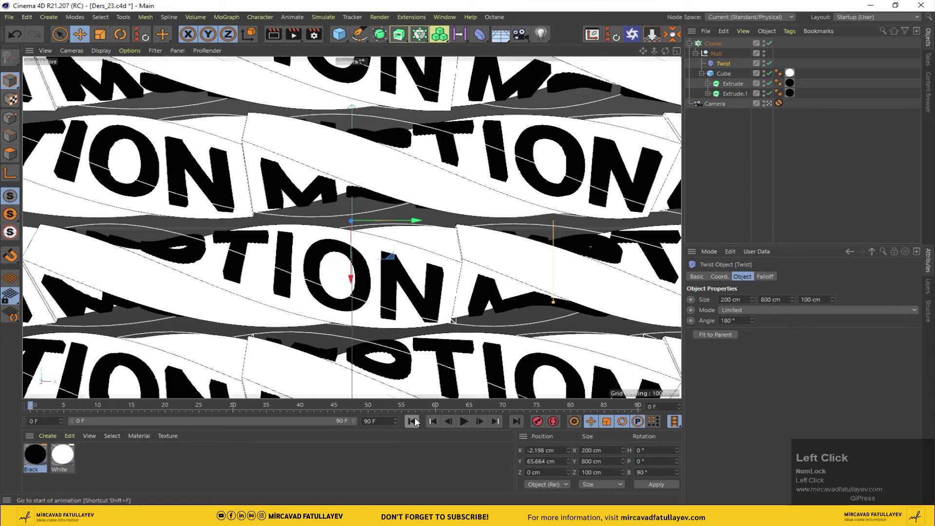
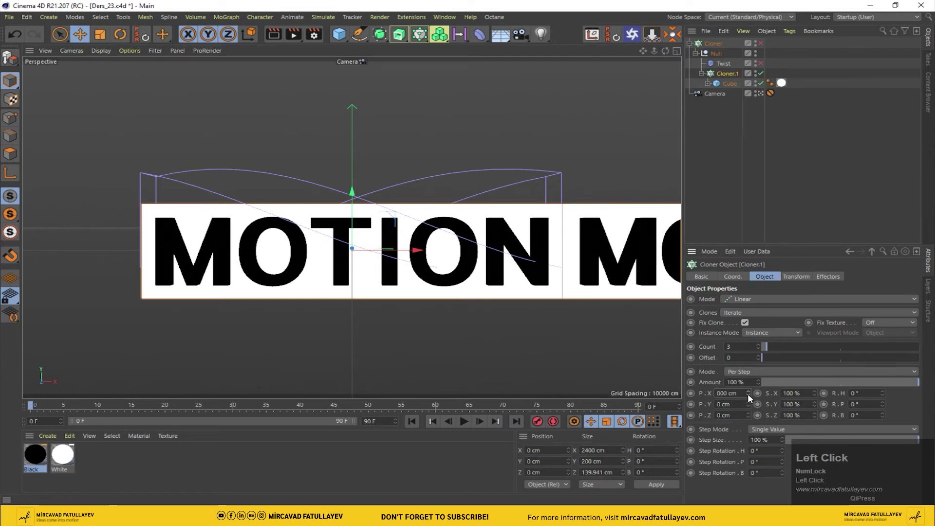
Step: Space Cloner.1 copies 800 cm apart and twist the 2089 cm band 360°, viewing the whole array
left_click_drag(765, 68, 718, 49)
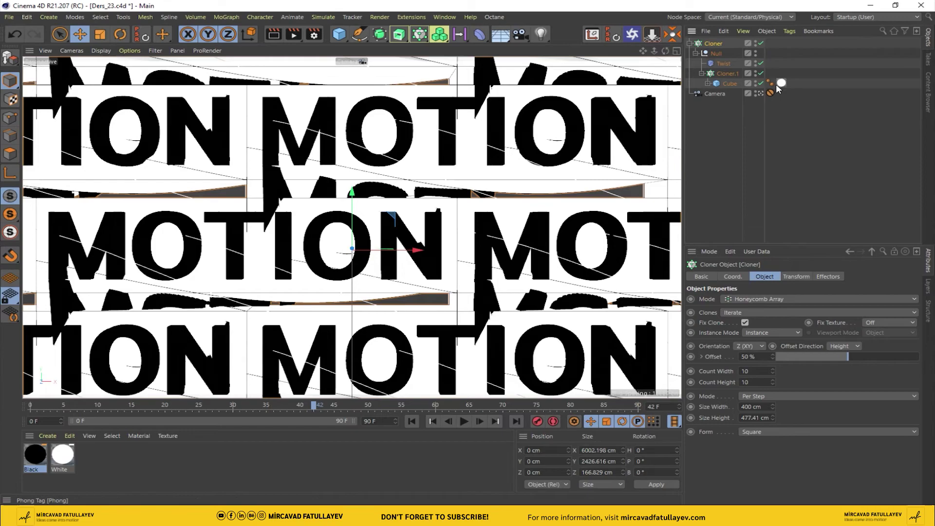
left_click_drag(765, 97, 729, 70)
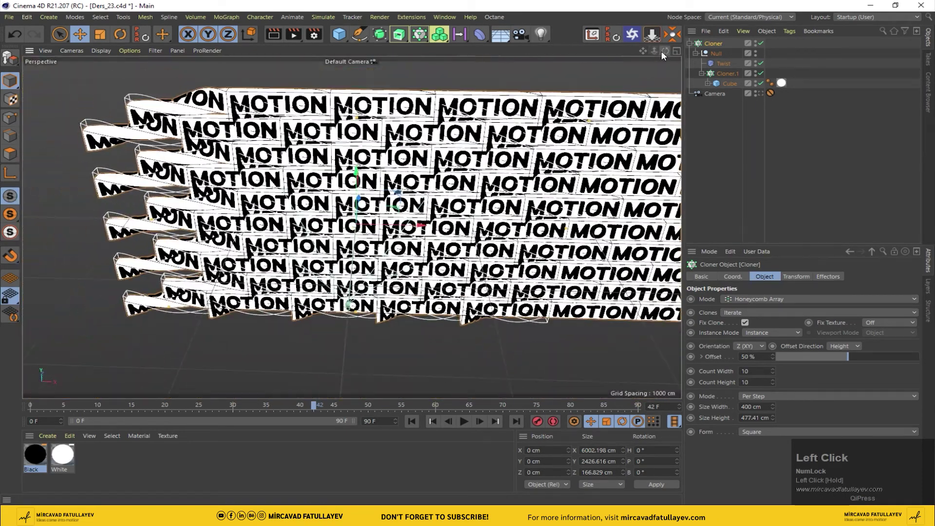
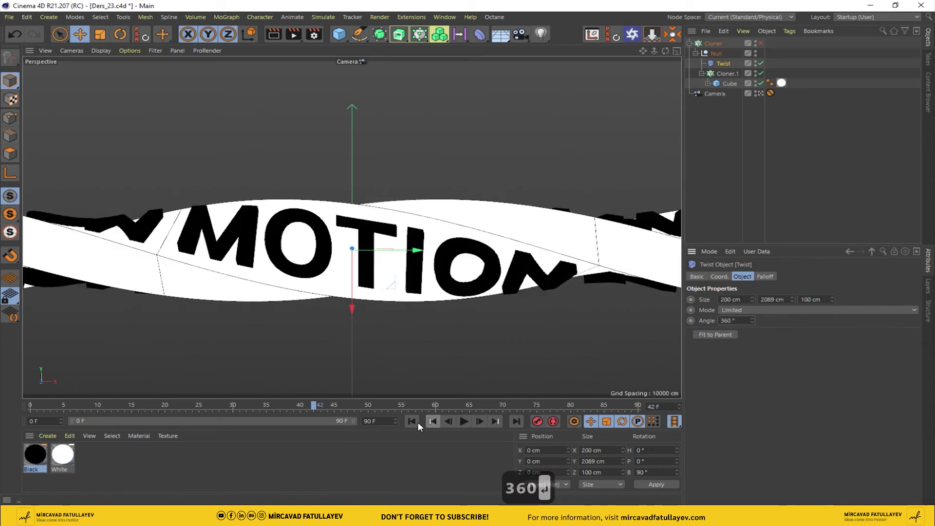
Step: Keyframe Cloner.1 R.P from 0° to 360° and preview the rolling band
left_click(415, 427)
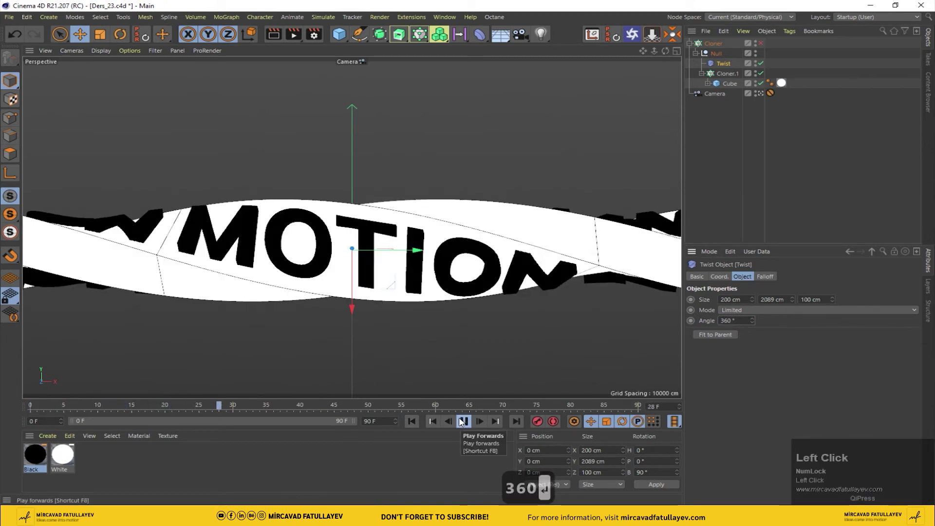
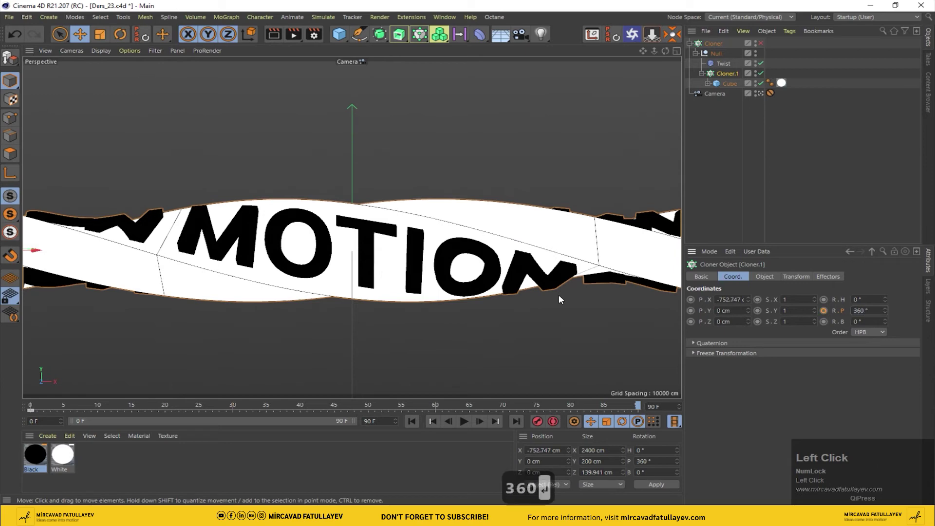
left_click(830, 317)
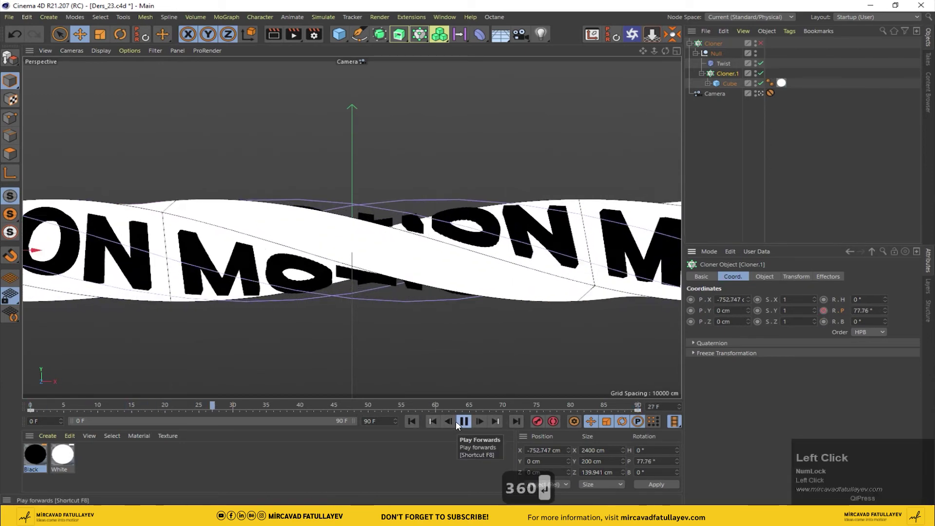
left_click(468, 423)
right_click(843, 311)
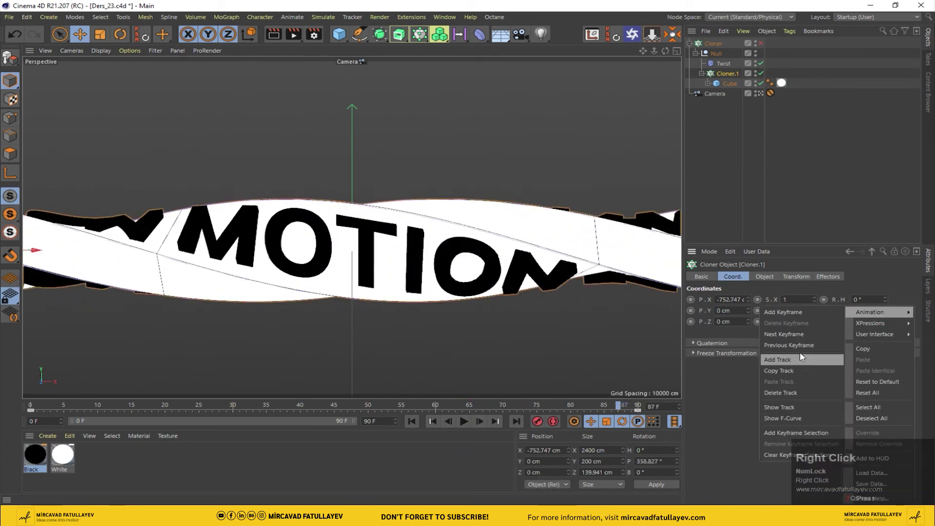
Step: Set both rotation keys to Linear interpolation in the Timeline F-Curve
left_click(787, 419)
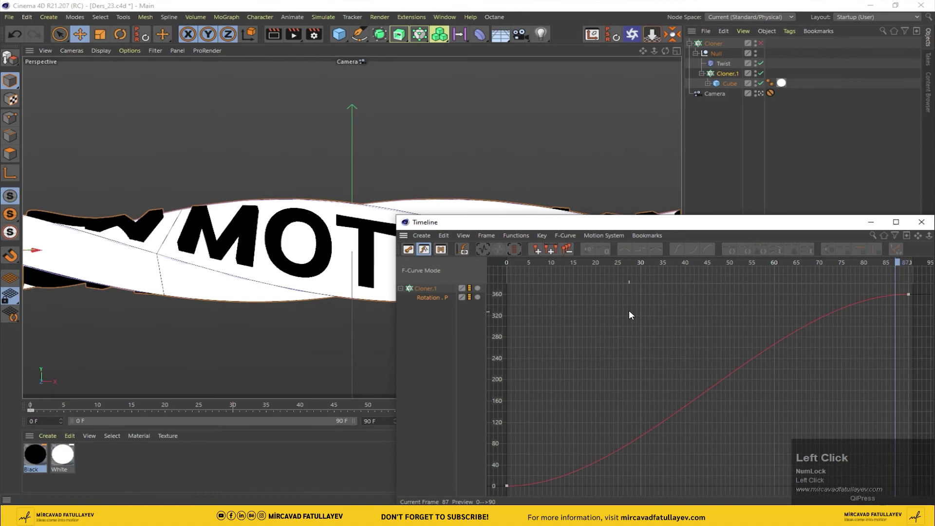
key("ctrl+a")
left_click(628, 257)
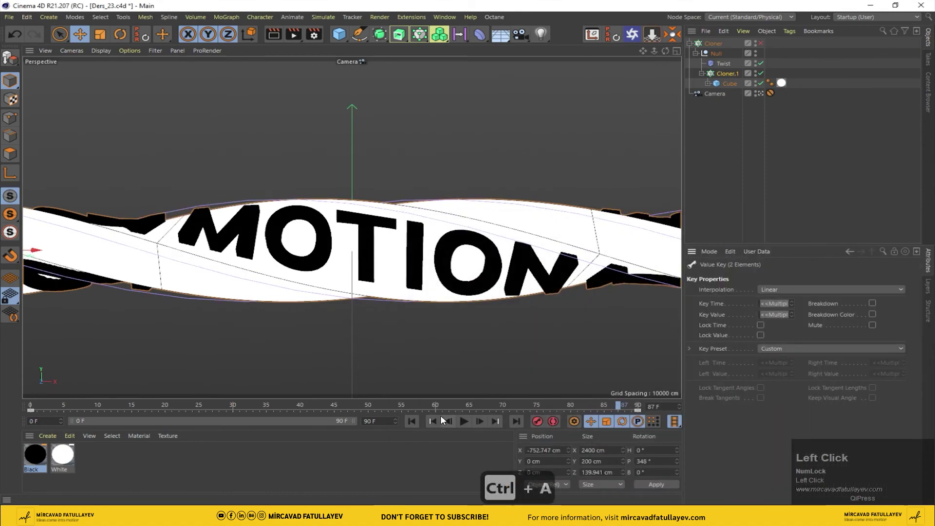
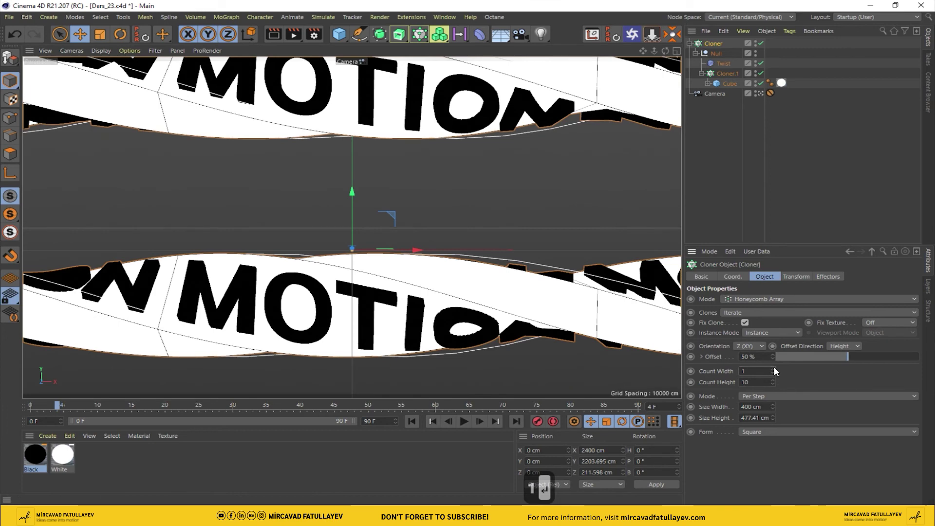
Step: Set the honeycomb Cloner to Count Width 2 by Height 5 and play back the tiled loop
left_click(777, 371)
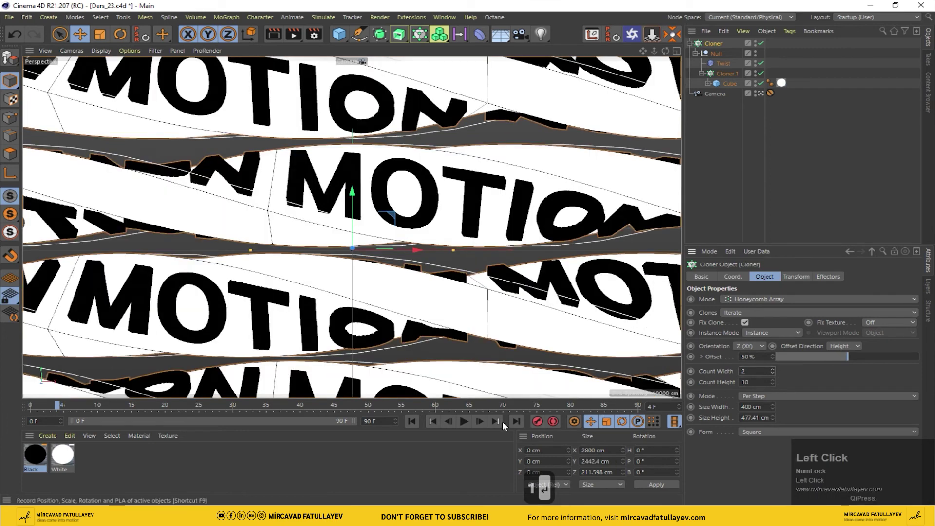
left_click(411, 426)
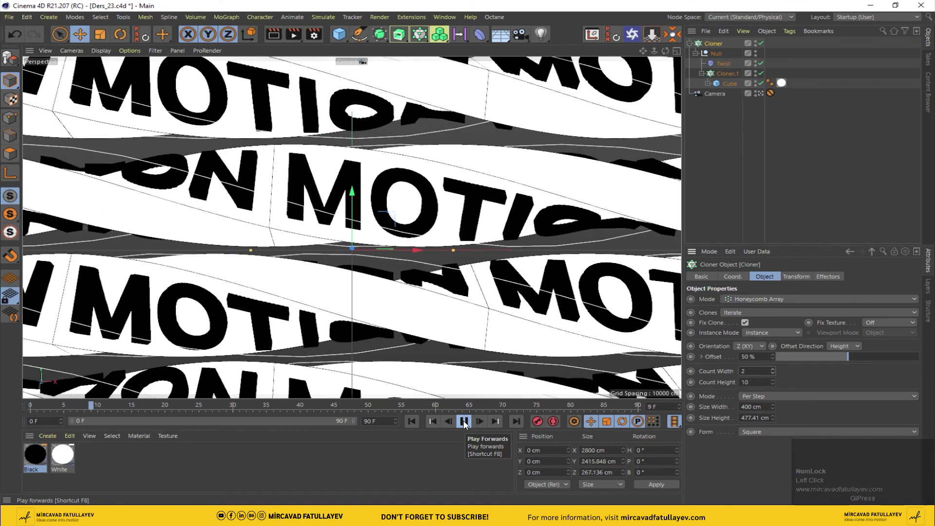
left_click(466, 426)
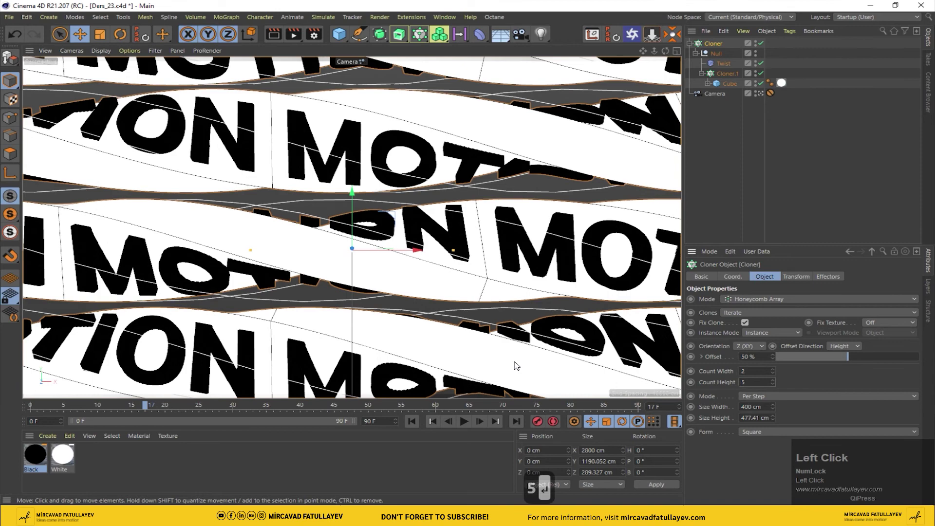
left_click(412, 428)
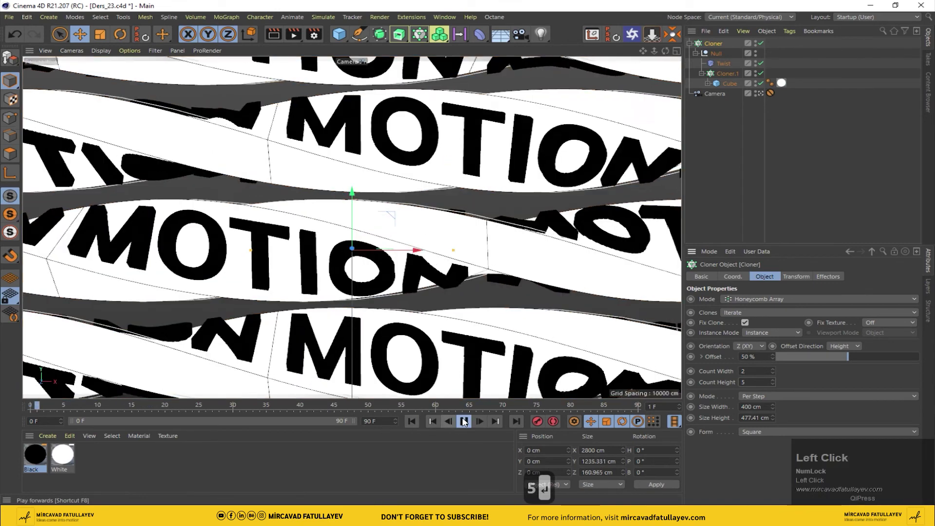
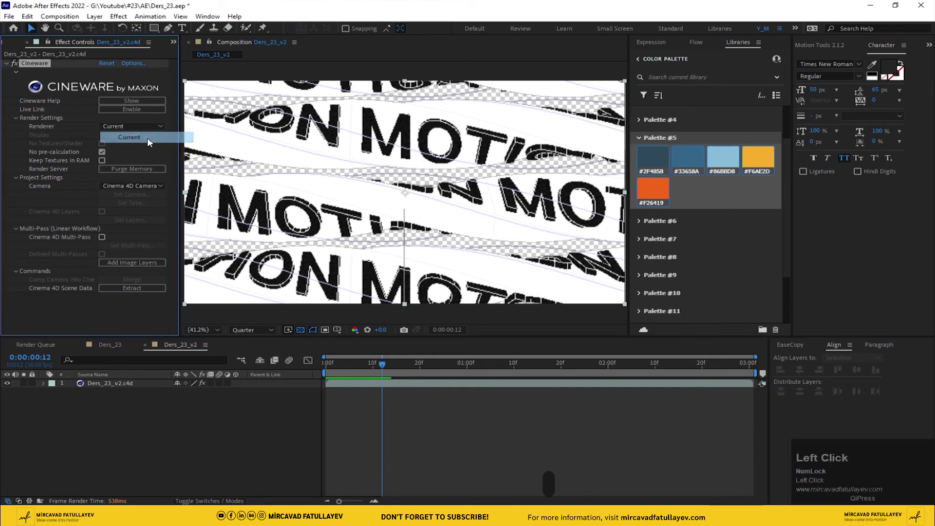
Step: Preview the Ders_23_v2 composition with Cineware set to the Current renderer at Quarter resolution
key("space")
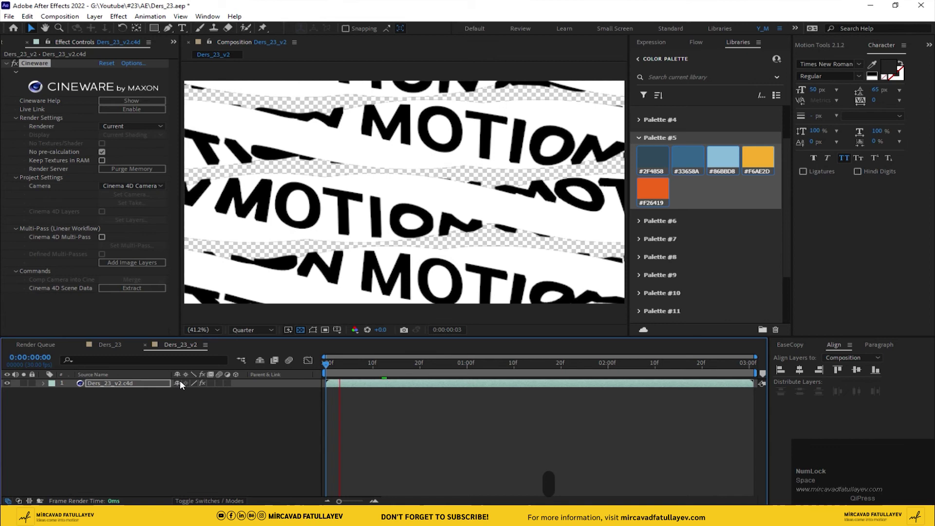
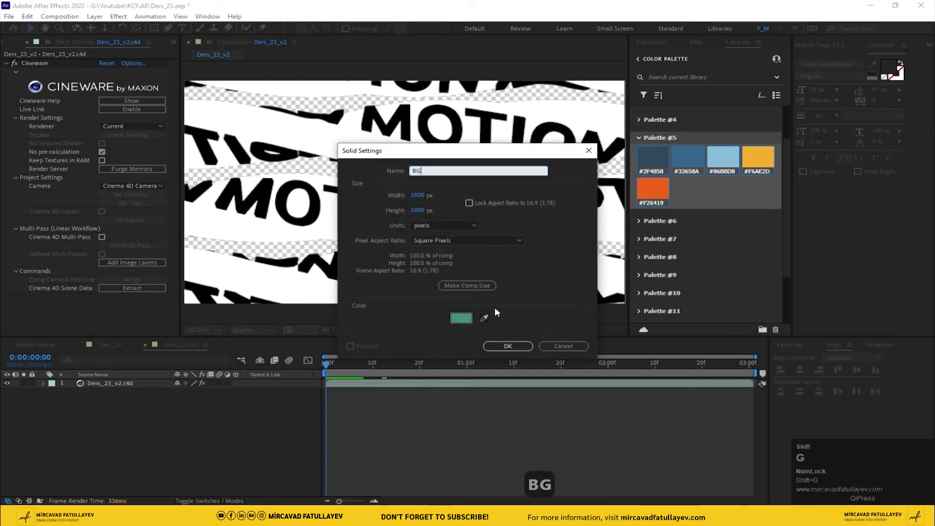
Step: Create the dark blue BG solid beneath the c4d layer
left_click(488, 322)
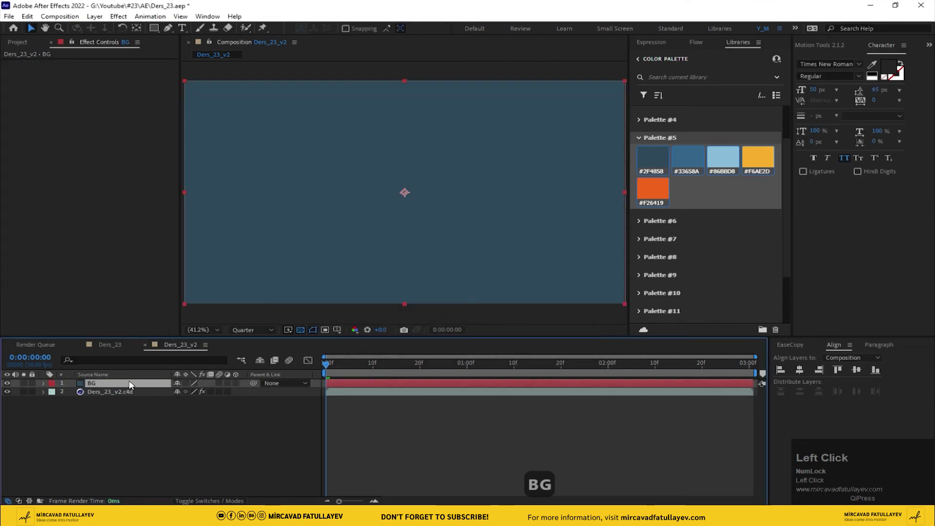
key("ctrl+space")
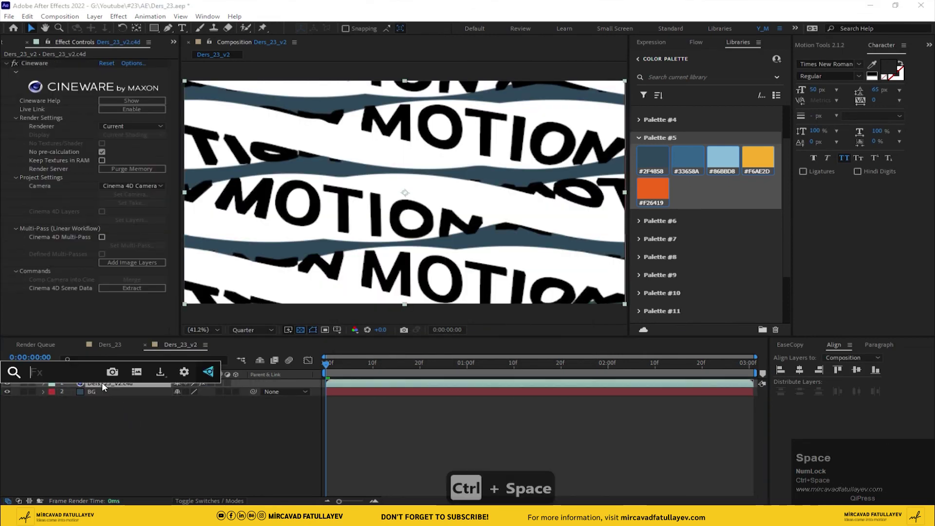
Step: Apply Tint to the c4d layer, mapping the letters to light blue over blue bands
type("tin")
left_click(70, 401)
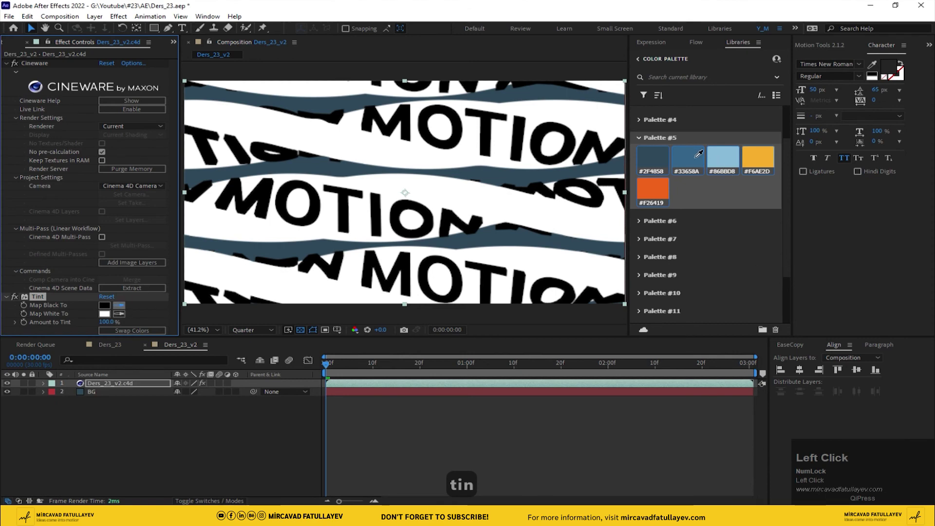
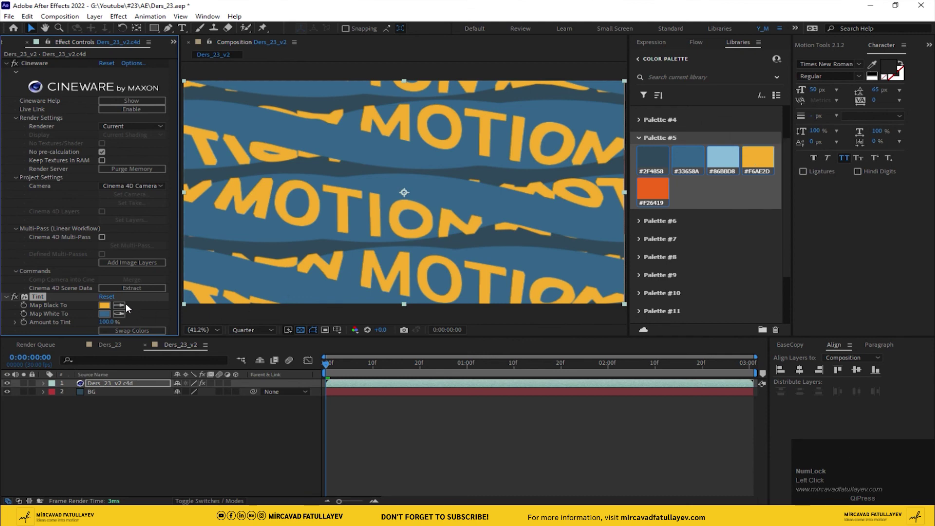
left_click(123, 309)
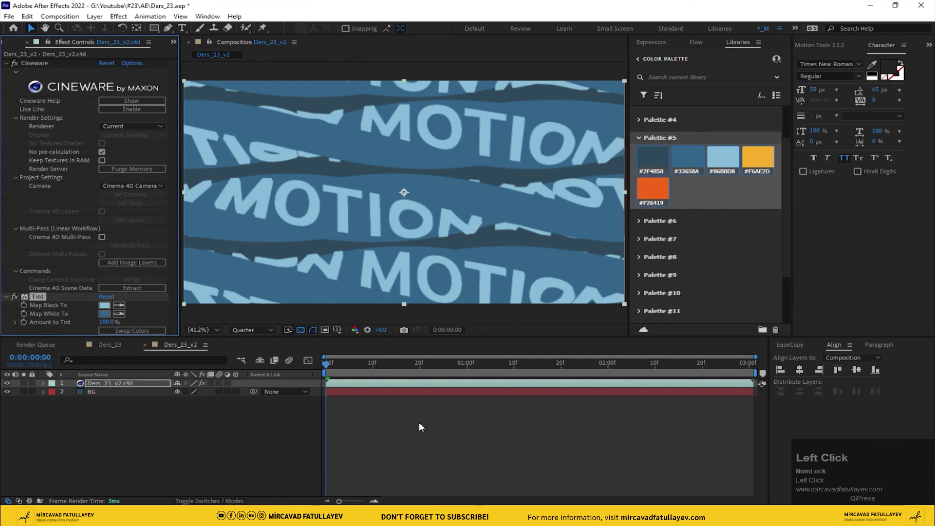